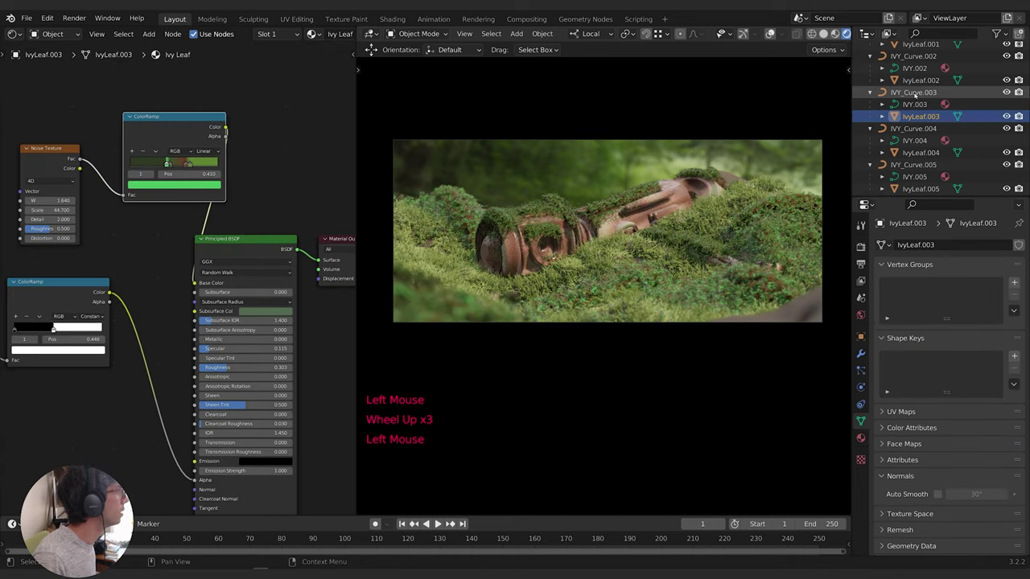
Start a fresh scene with a plane ready for modifiers
{"action": "left_click", "coordinate": [630, 298]}
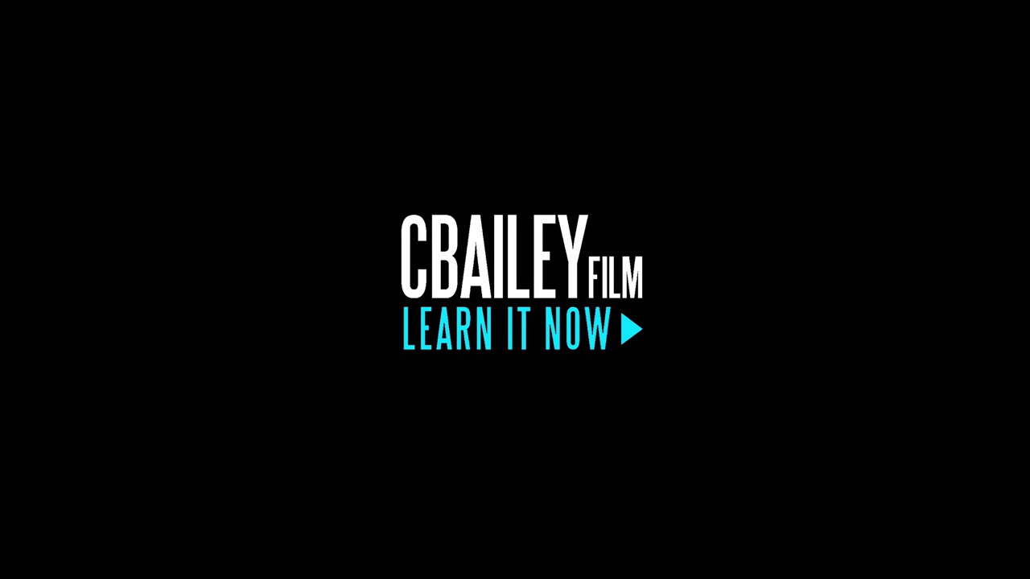
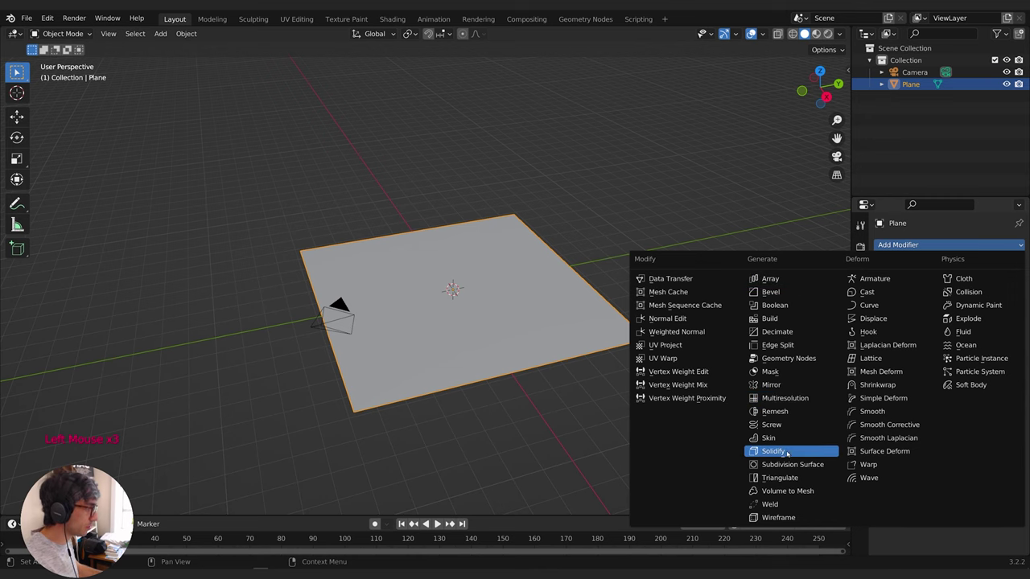
Add a Simple Subdivision Surface modifier with viewport and render level 4
{"action": "left_click", "coordinate": [1006, 300]}
{"action": "left_click", "coordinate": [976, 263]}
{"action": "left_click", "coordinate": [958, 258]}
{"action": "double_click", "coordinate": [958, 258]}
{"action": "left_click", "coordinate": [979, 288]}
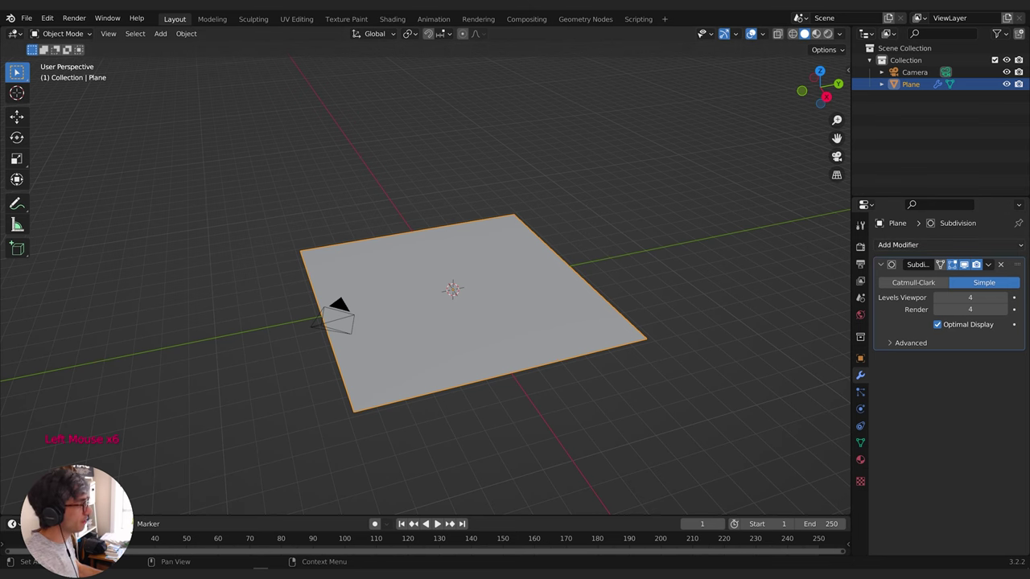
Add a Displace modifier driven by a new Clouds texture named Ground Displacement
{"action": "left_click", "coordinate": [968, 244]}
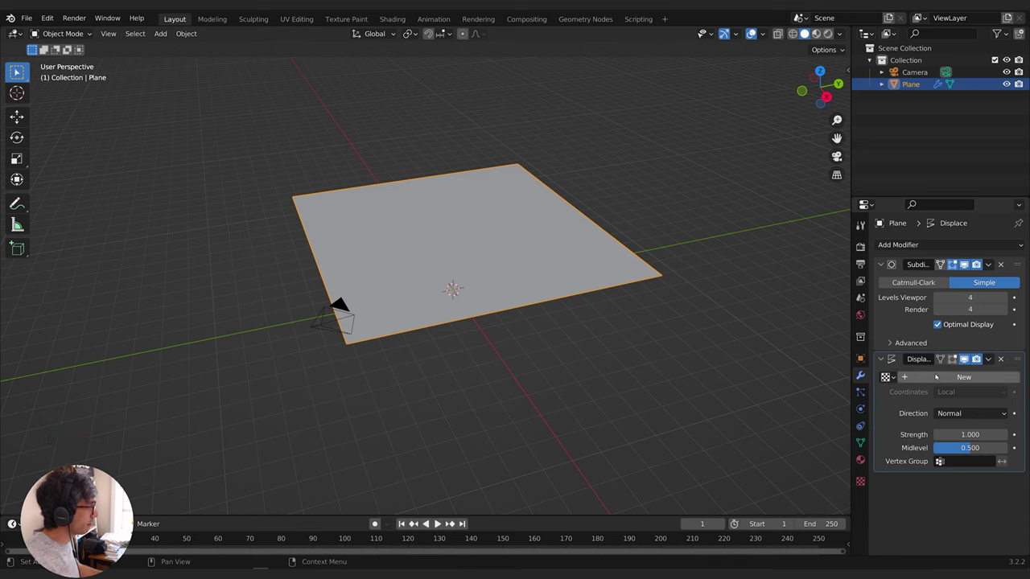
{"action": "left_click", "coordinate": [938, 376]}
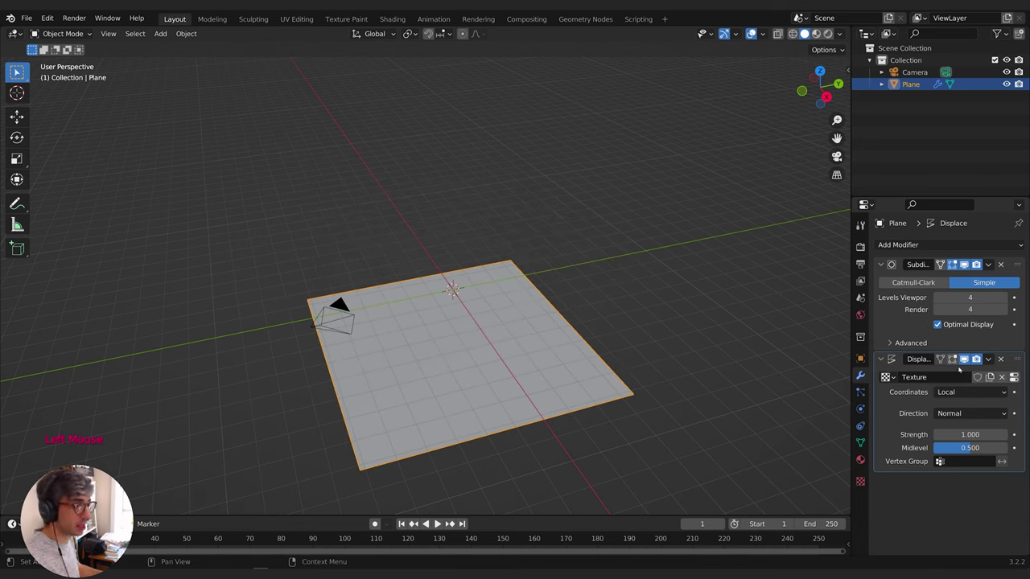
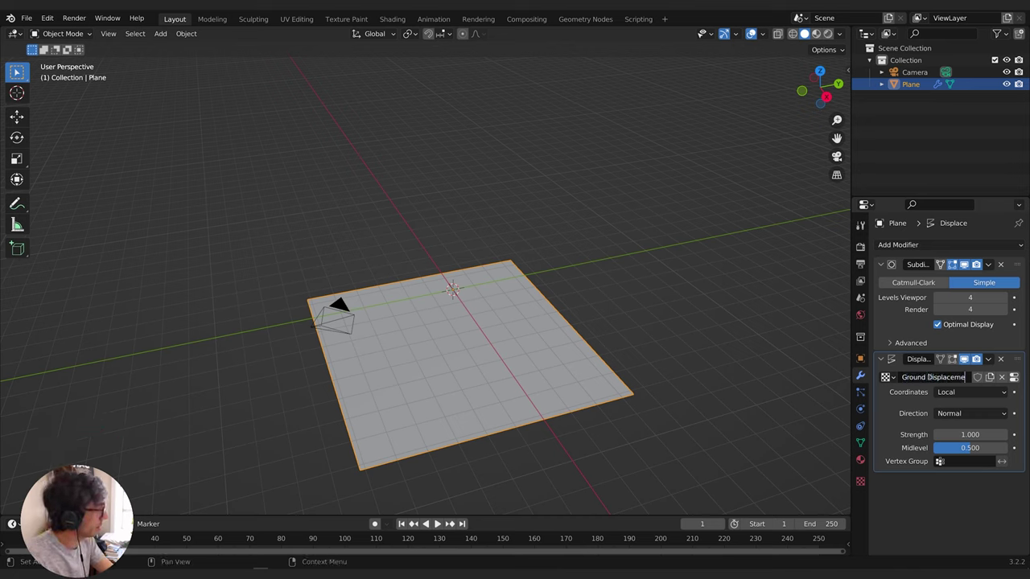
{"action": "left_click", "coordinate": [858, 483]}
{"action": "left_click", "coordinate": [959, 281]}
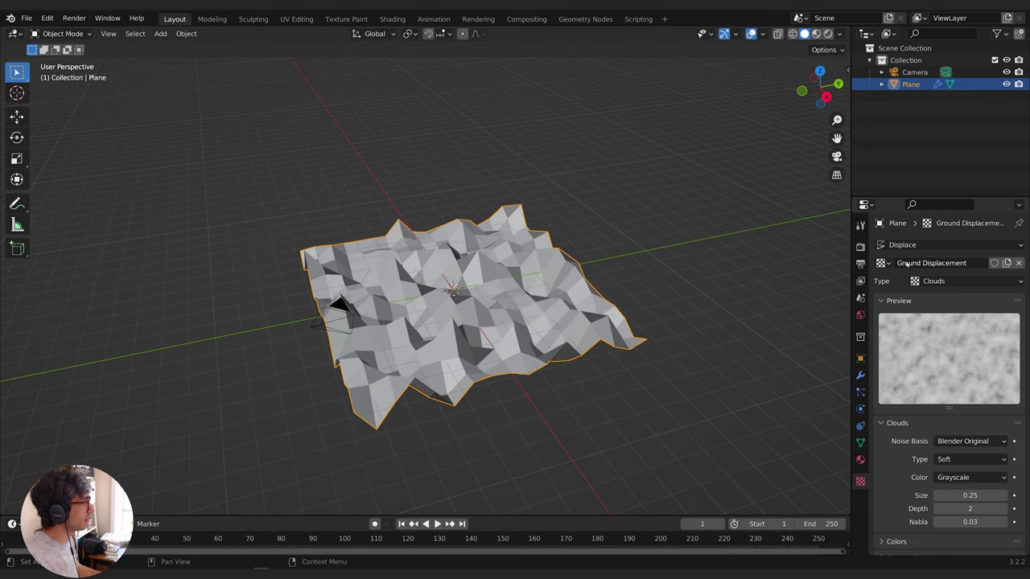
{"action": "left_click", "coordinate": [882, 261]}
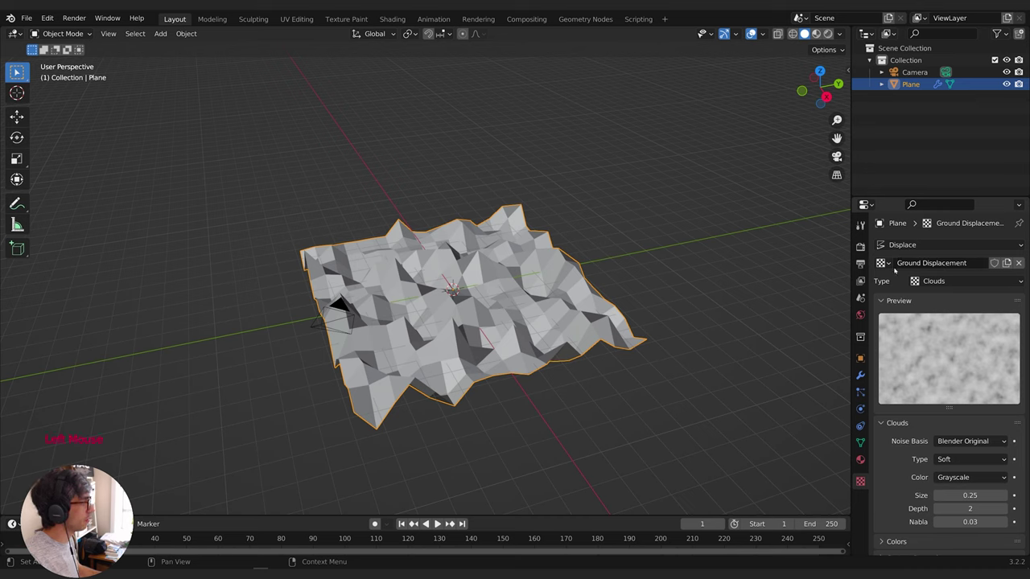
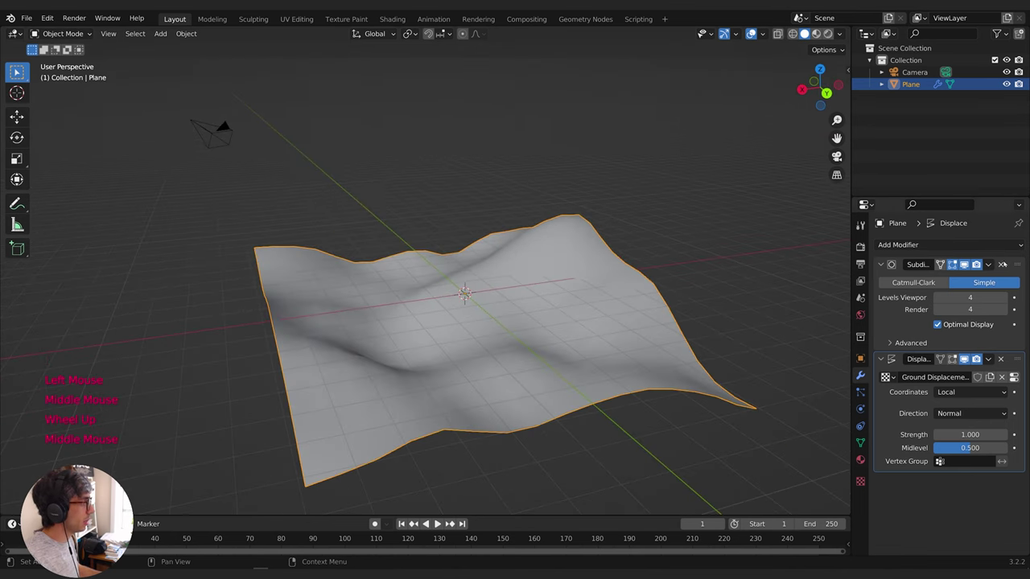
Apply the Subdivision modifier so the hilly terrain becomes real geometry
{"action": "left_click", "coordinate": [994, 264]}
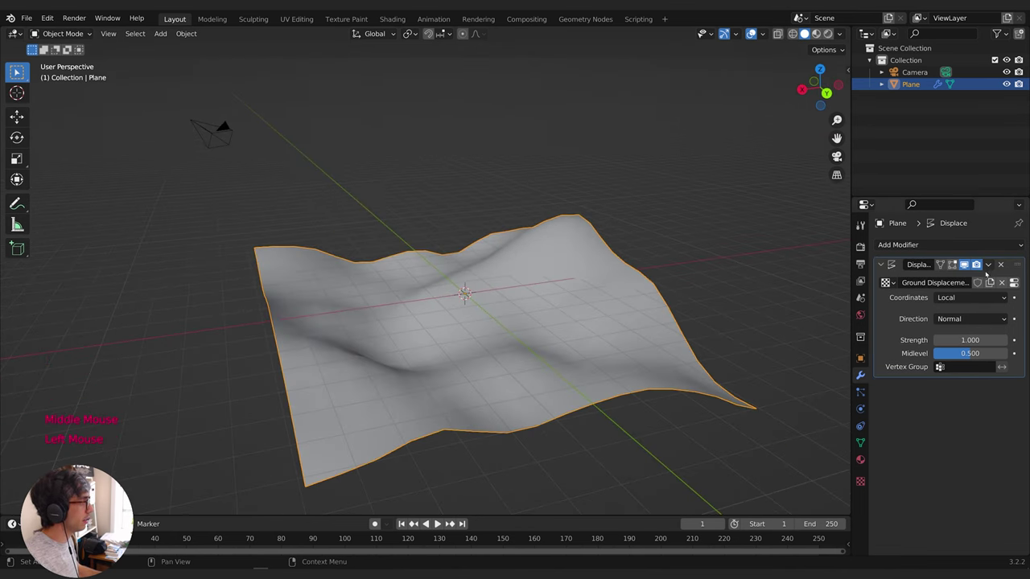
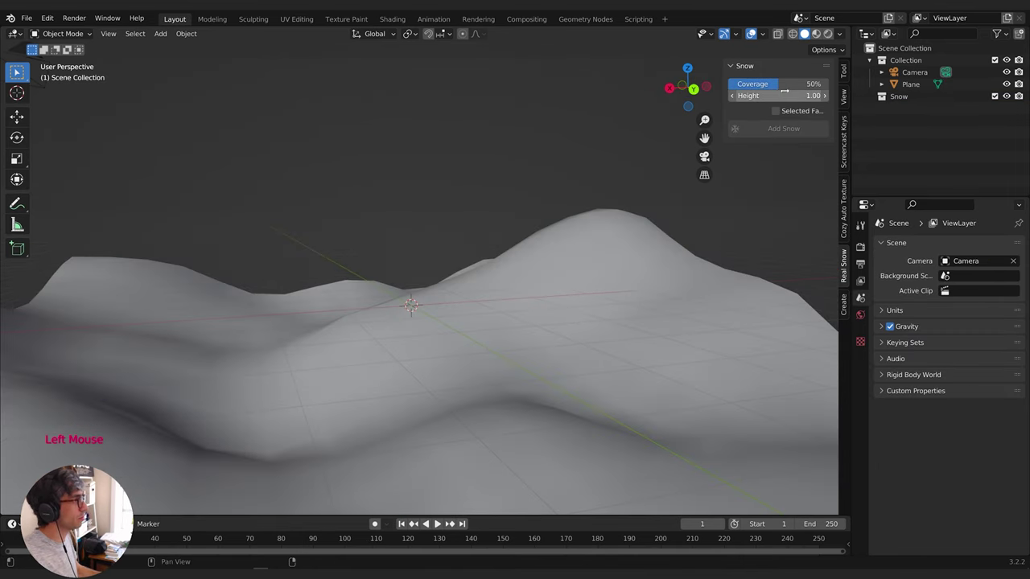
Add a Real Snow layer at height 1.00 and 50% coverage and inspect it around the terrain
{"action": "left_click", "coordinate": [650, 206]}
{"action": "left_click", "coordinate": [632, 223]}
{"action": "middle_click", "coordinate": [957, 386]}
{"action": "left_click", "coordinate": [958, 386]}
{"action": "middle_click", "coordinate": [958, 386]}
{"action": "left_click", "coordinate": [957, 386]}
{"action": "middle_click", "coordinate": [958, 385]}
{"action": "middle_click", "coordinate": [958, 385]}
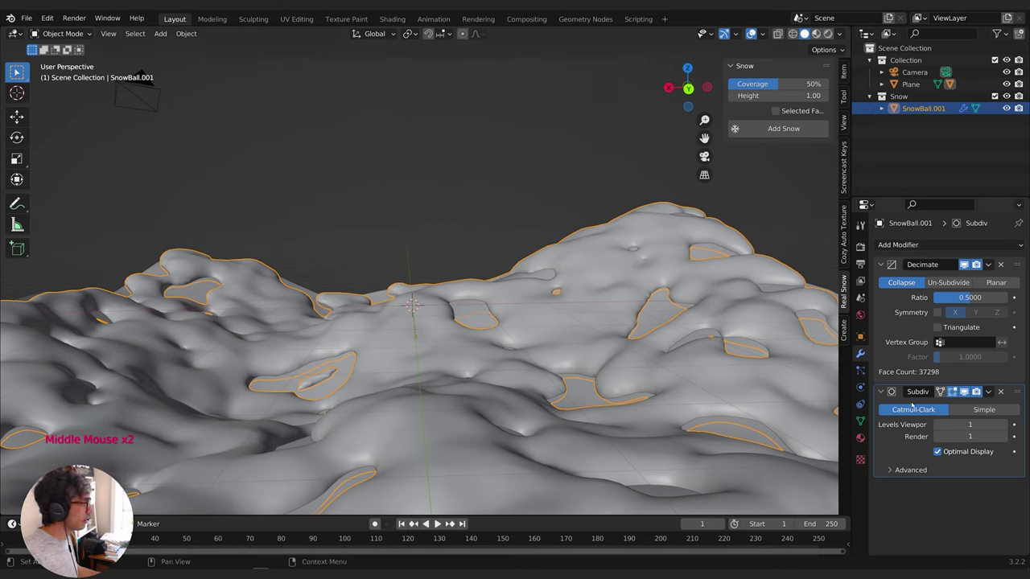
Remove the Decimate modifier from the snow layer and generate a second snow layer
{"action": "left_click", "coordinate": [1006, 264]}
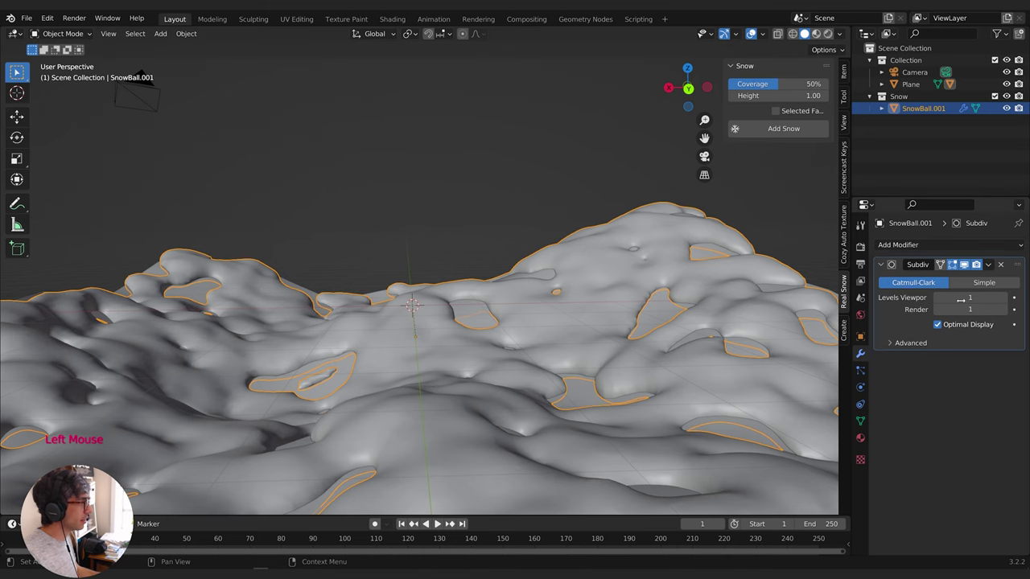
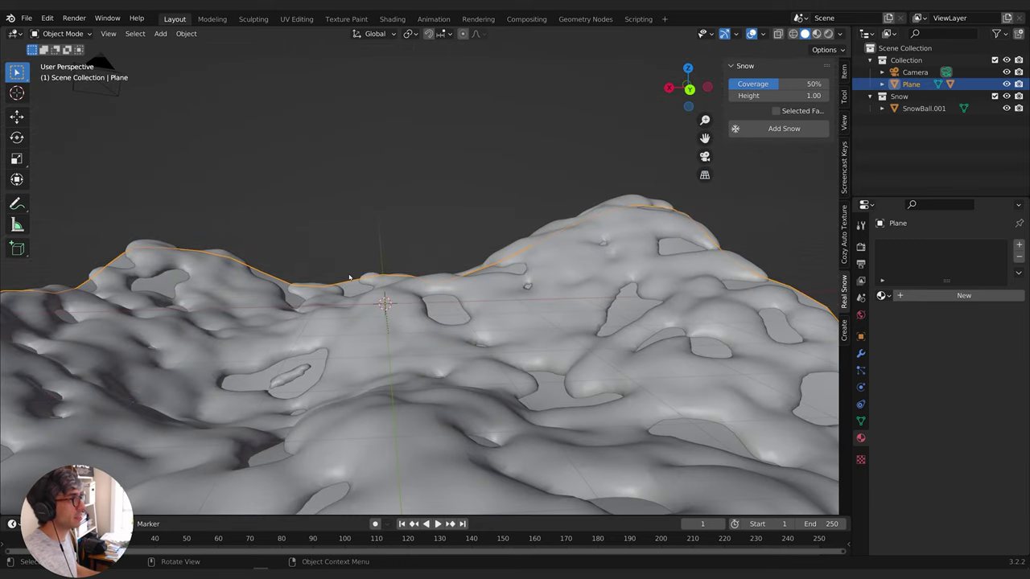
{"action": "left_click", "coordinate": [82, 46]}
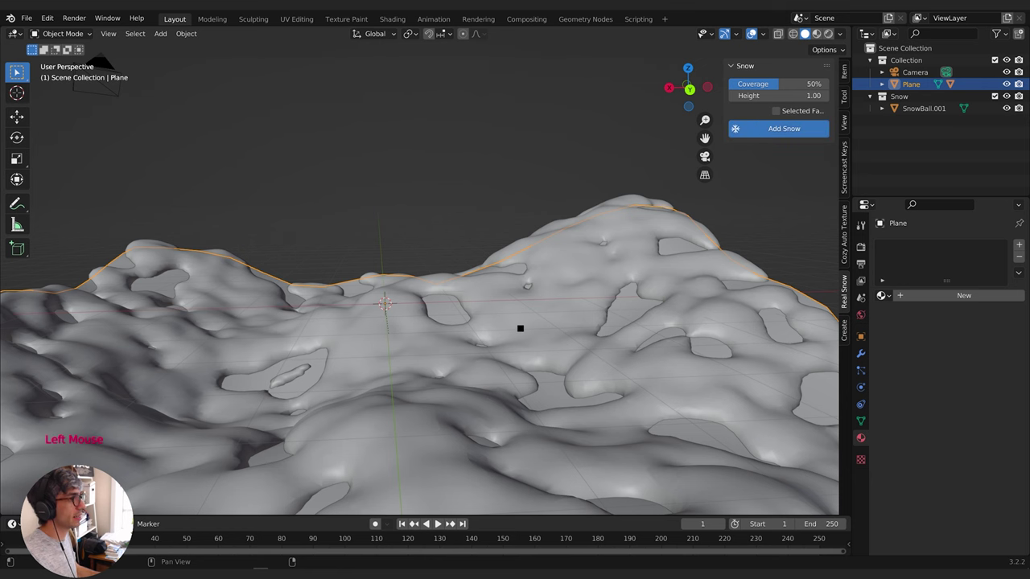
{"action": "left_click", "coordinate": [81, 46]}
Select the first snow layer SnowBall.001 in the outliner
{"action": "middle_click", "coordinate": [81, 46]}
{"action": "left_click", "coordinate": [81, 46]}
{"action": "middle_click", "coordinate": [81, 46]}
Move SnowBall.001 vertically along Z, then select SnowBall.002
{"action": "key", "text": "g"}
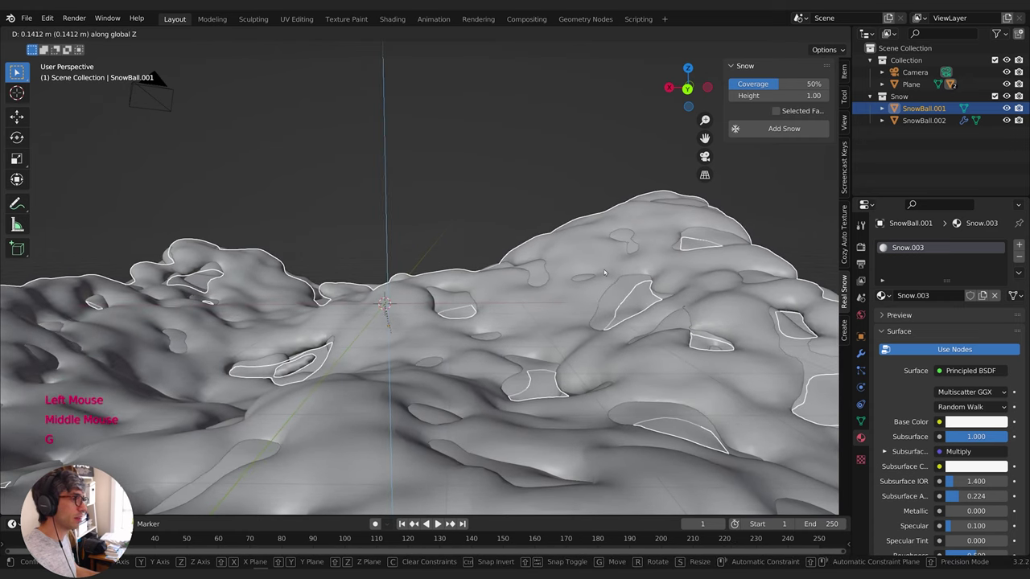
{"action": "middle_click", "coordinate": [82, 46]}
{"action": "left_click", "coordinate": [81, 46]}
{"action": "middle_click", "coordinate": [81, 45]}
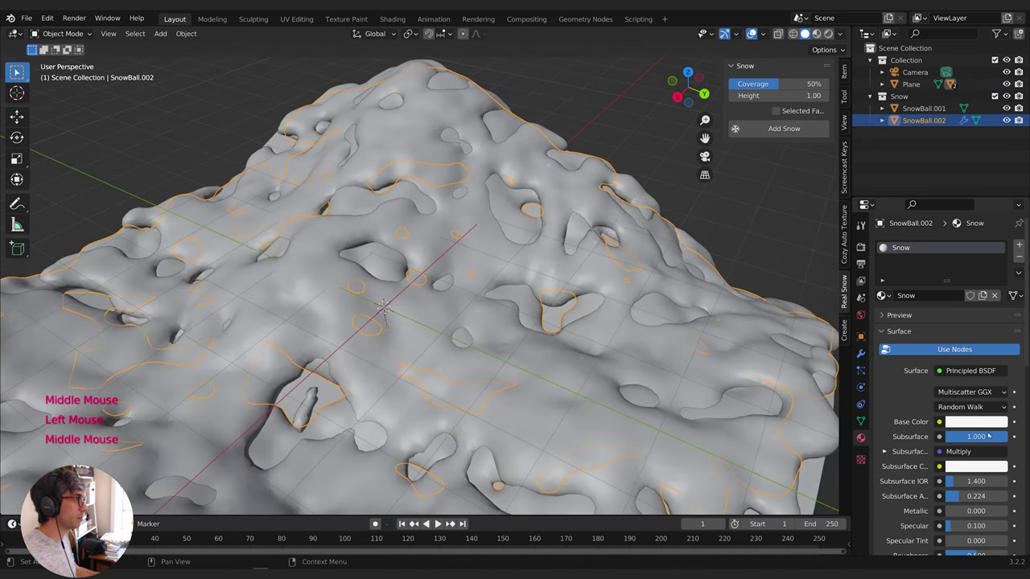
Apply SnowBall.002's Decimate (ratio 0.5) and Subdivision modifiers
{"action": "left_click", "coordinate": [865, 353]}
{"action": "left_click", "coordinate": [1004, 263]}
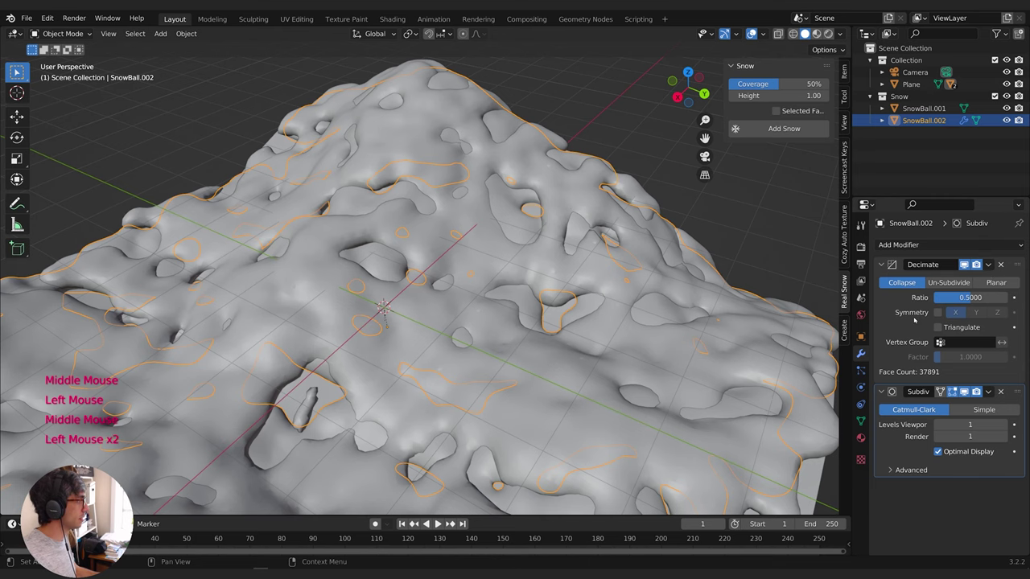
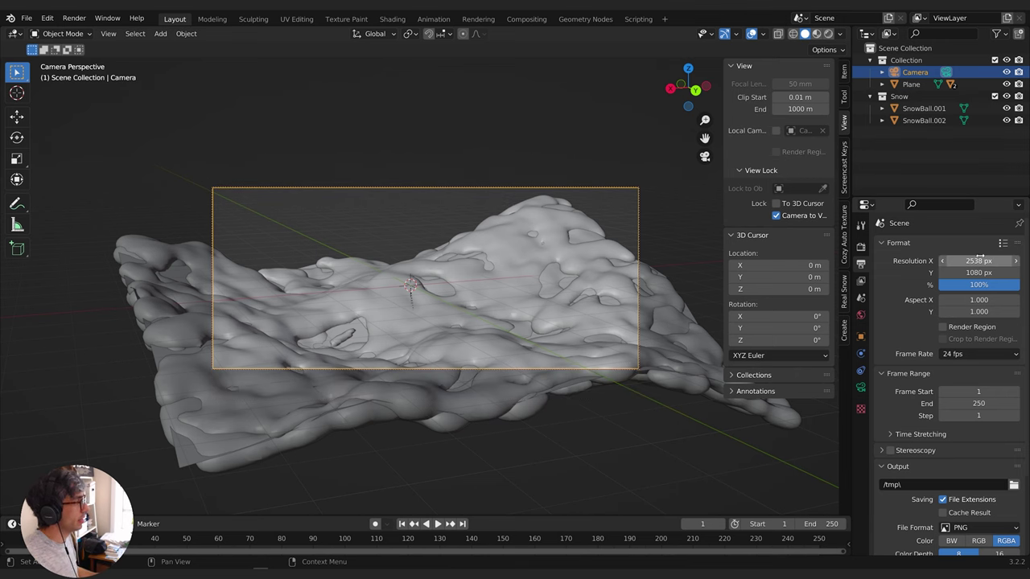
Navigate in camera view with Camera to View so the snowy mounds span the 2538 × 1080 shot
{"action": "scroll", "scroll_direction": "down", "scroll_amount": 3}
{"action": "middle_click", "coordinate": [499, 327]}
{"action": "middle_click", "coordinate": [500, 333]}
{"action": "middle_click", "coordinate": [512, 323]}
{"action": "middle_click", "coordinate": [497, 313]}
{"action": "middle_click", "coordinate": [498, 321]}
{"action": "middle_click", "coordinate": [512, 320]}
{"action": "middle_click", "coordinate": [518, 321]}
{"action": "middle_click", "coordinate": [515, 325]}
{"action": "middle_click", "coordinate": [576, 341]}
{"action": "middle_click", "coordinate": [587, 341]}
{"action": "middle_click", "coordinate": [526, 342]}
{"action": "middle_click", "coordinate": [447, 313]}
{"action": "middle_click", "coordinate": [434, 315]}
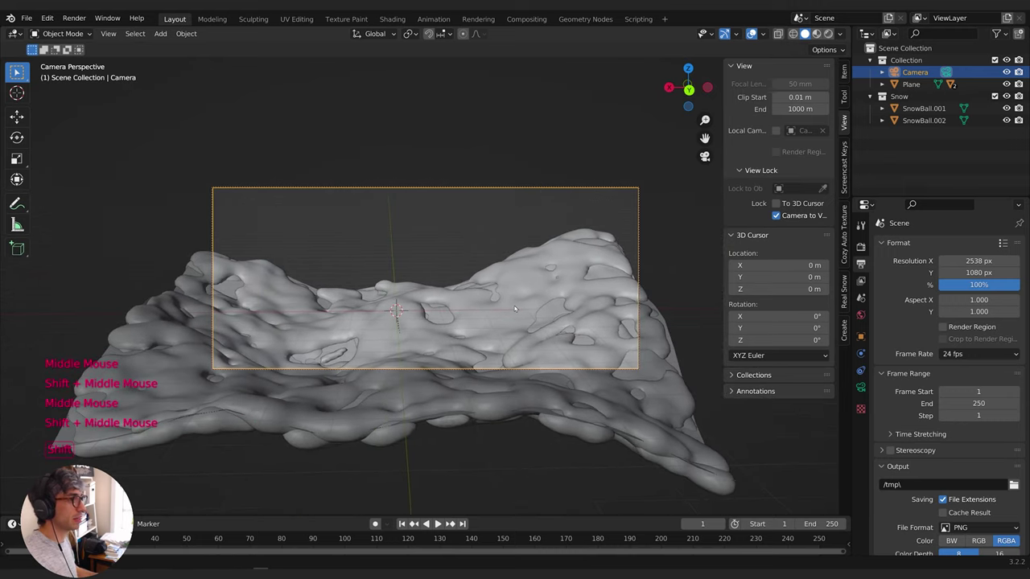
{"action": "middle_click", "coordinate": [507, 316]}
{"action": "middle_click", "coordinate": [503, 317]}
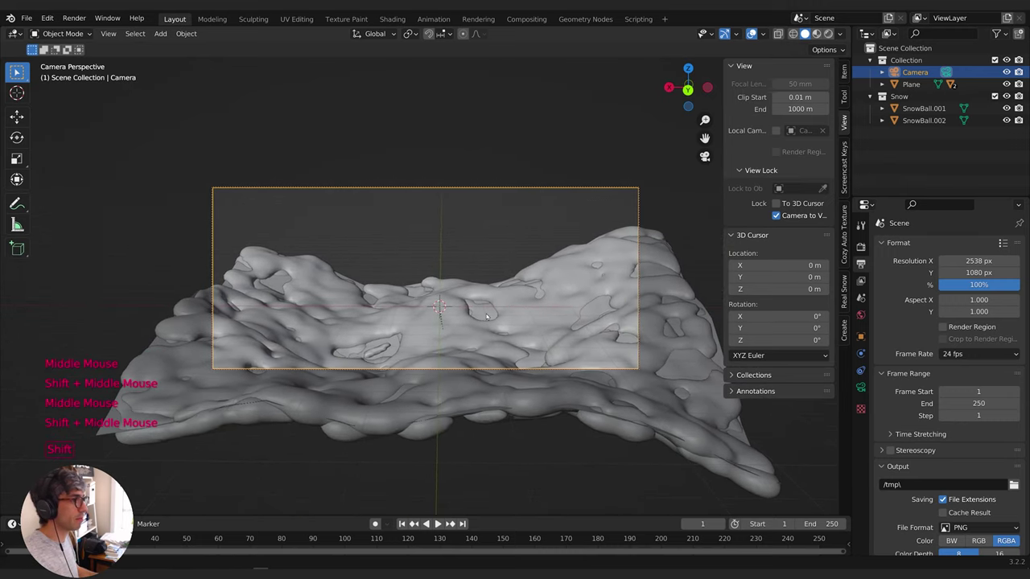
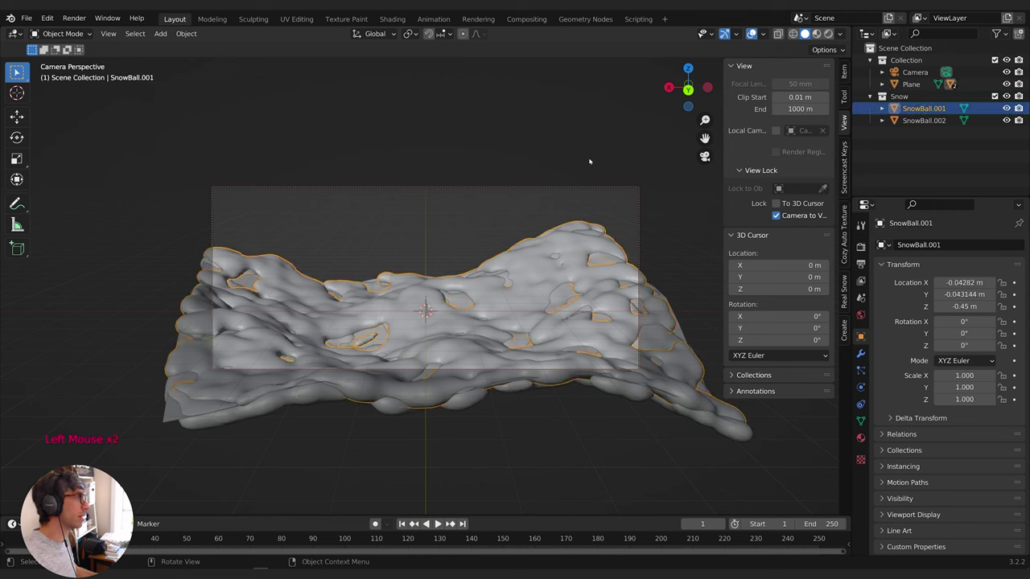
Duplicate the snow layer as SnowBall.003, move it along Y, rotate it around Z and shift it sideways
{"action": "key", "text": "shift+d"}
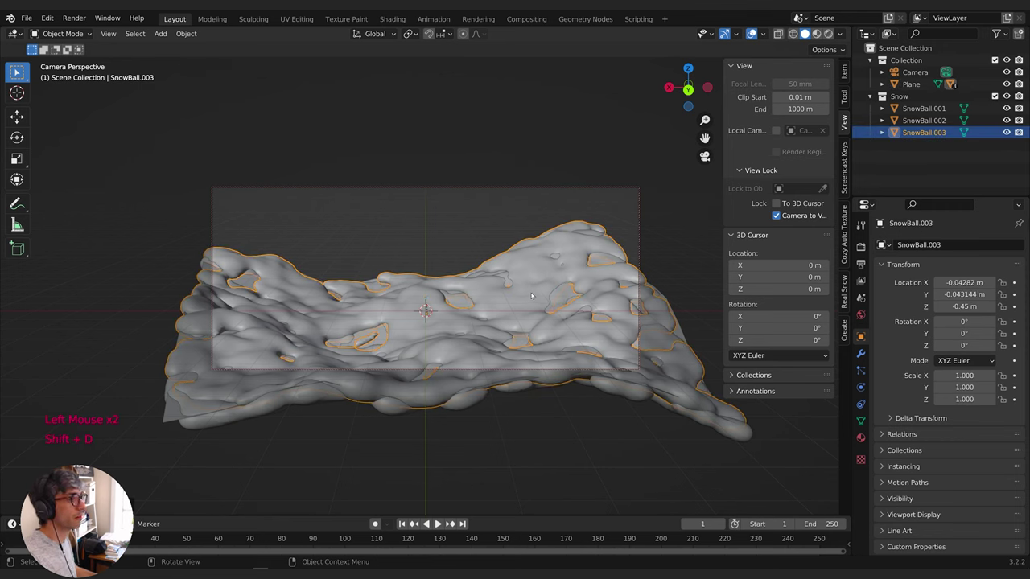
{"action": "key", "text": "g"}
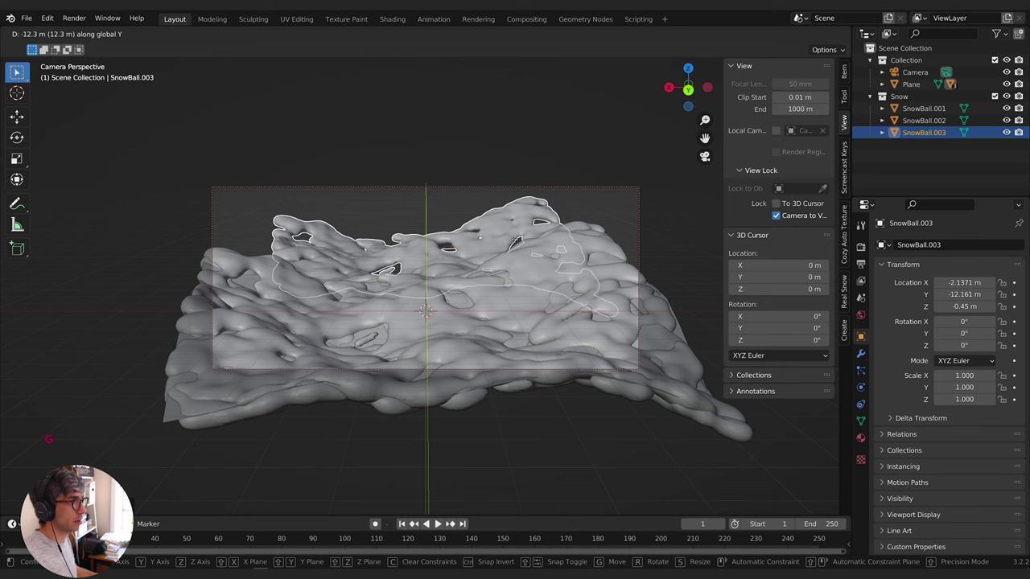
{"action": "key", "text": "g"}
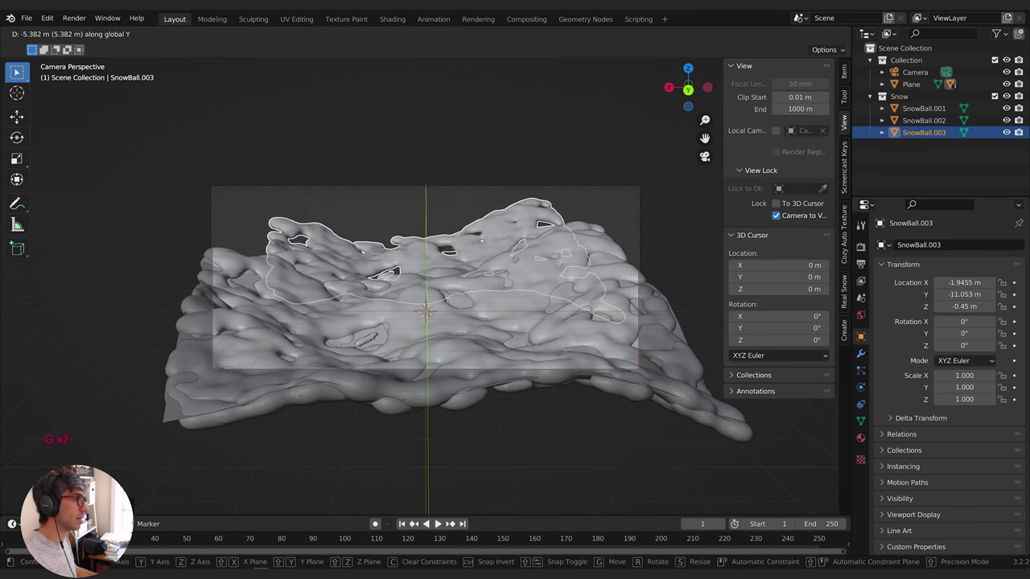
{"action": "key", "text": "r"}
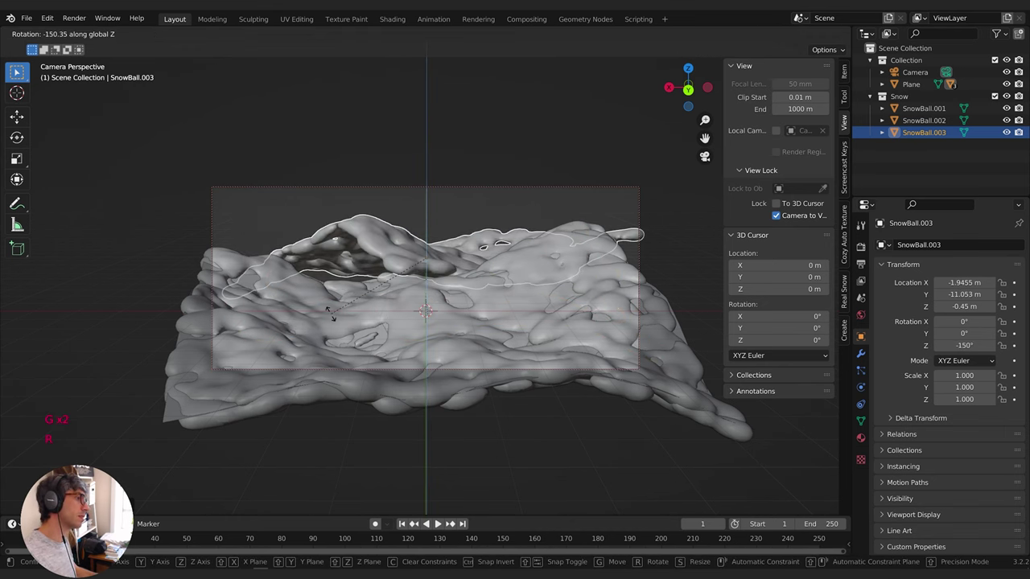
{"action": "key", "text": "g"}
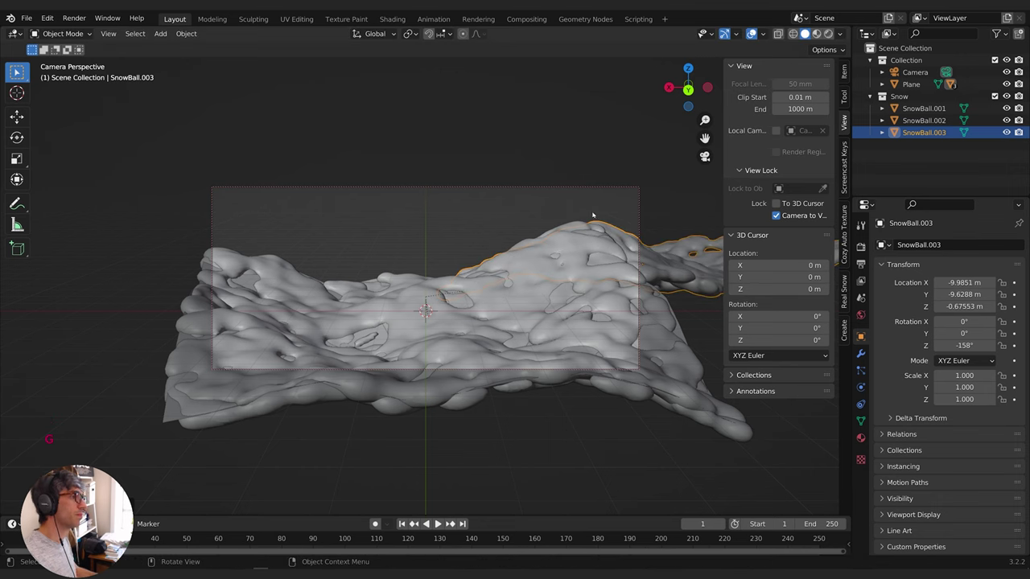
{"action": "key", "text": "g"}
Duplicate again as SnowBall.004, push it far back along Y, raise it and tilt it slightly
{"action": "key", "text": "shift+d"}
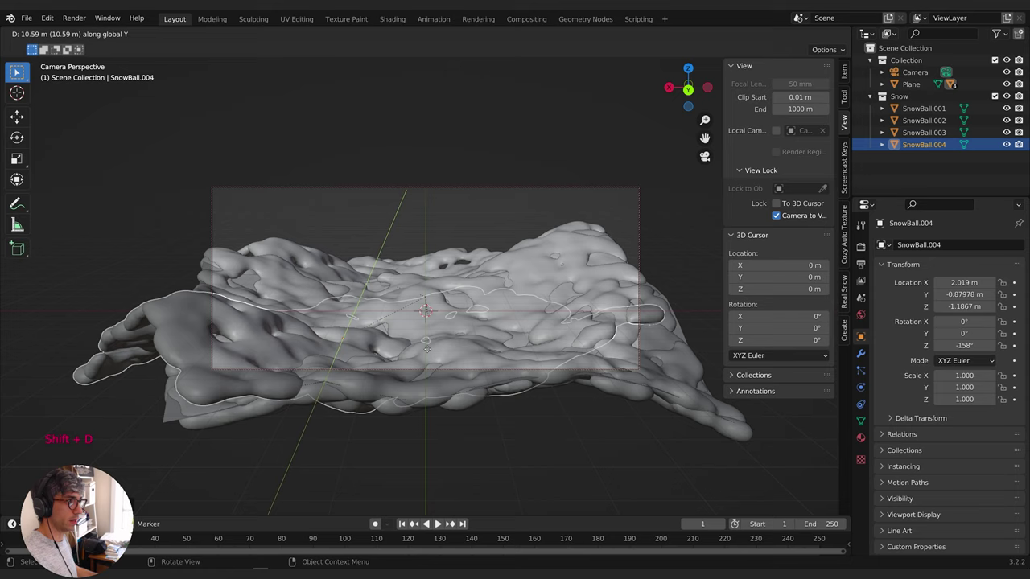
{"action": "key", "text": "g"}
{"action": "key", "text": "g"}
{"action": "key", "text": "r"}
{"action": "key", "text": "g"}
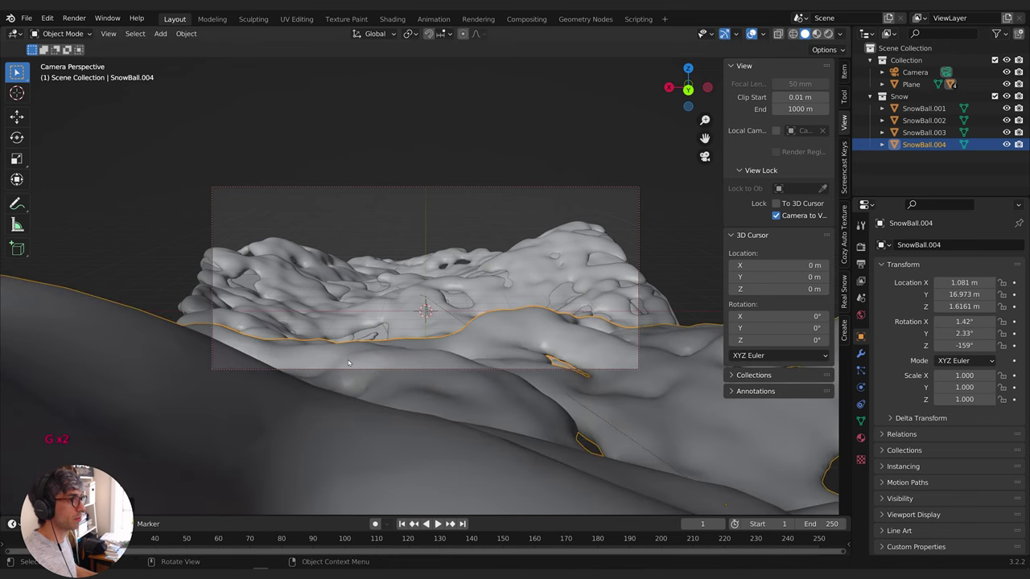
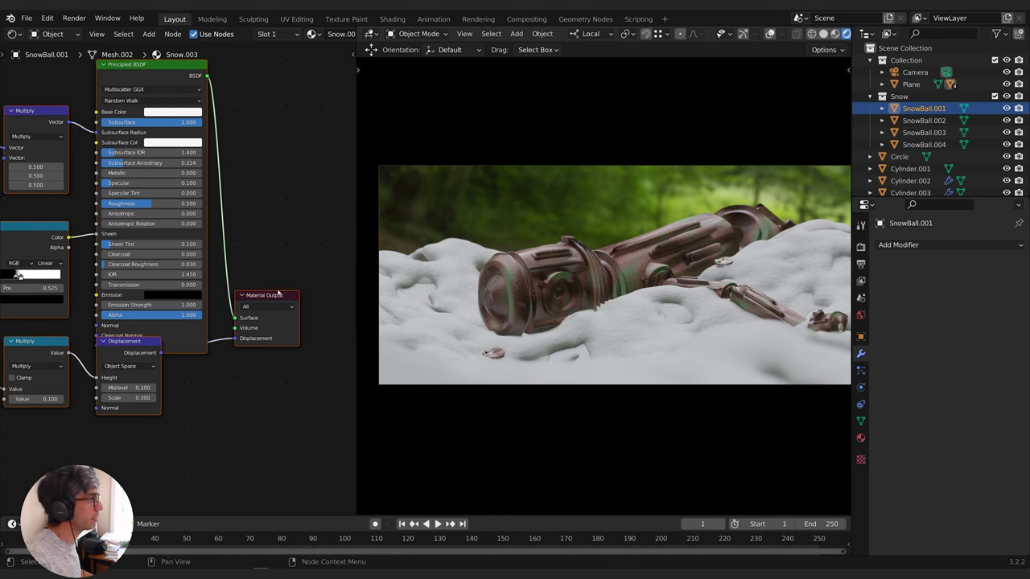
Set the Snow material's Base Color to dark grey, share it with SnowBall.003 and the plane, and lower the plane along Z
{"action": "left_click", "coordinate": [278, 295]}
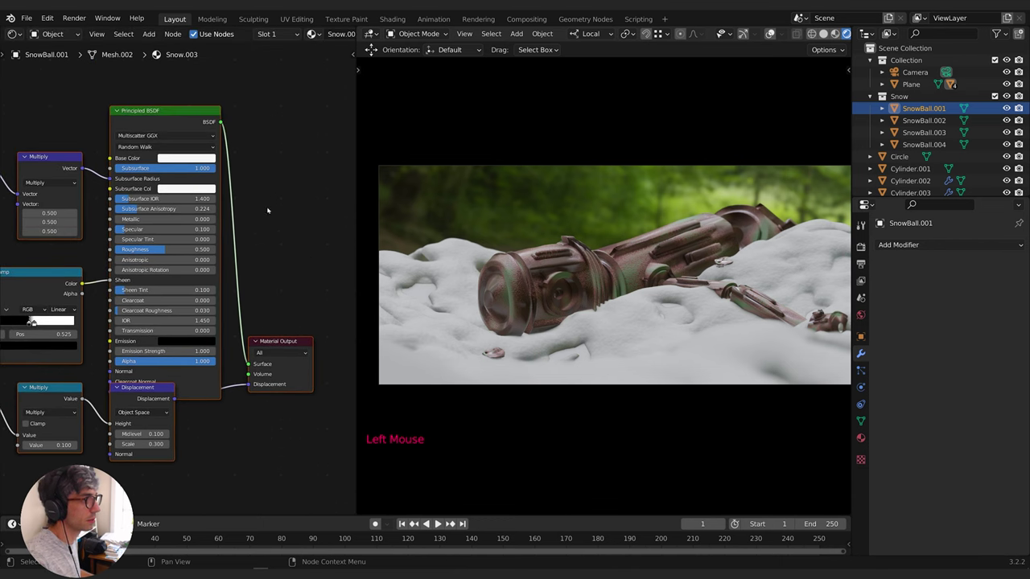
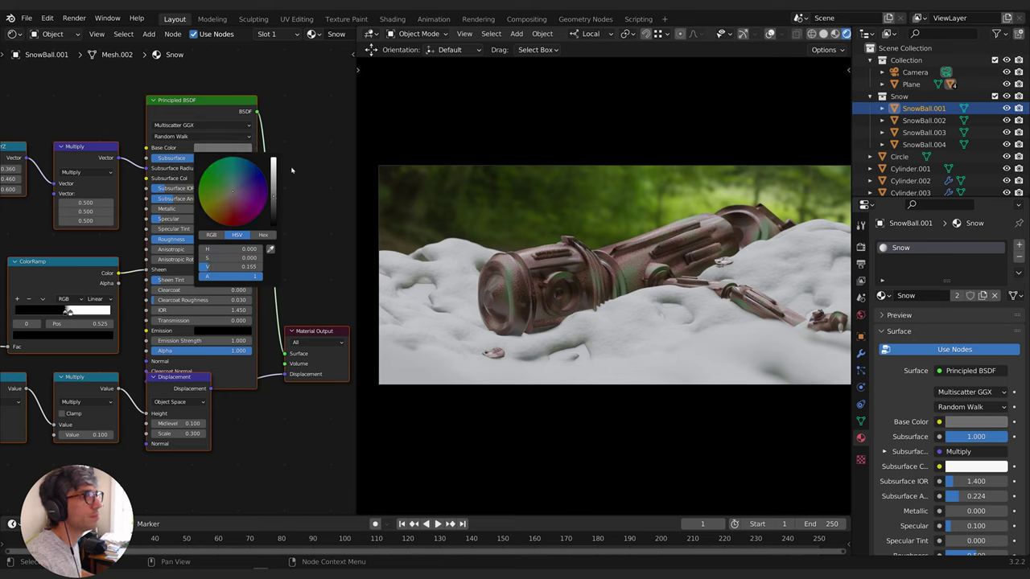
{"action": "left_click", "coordinate": [222, 179]}
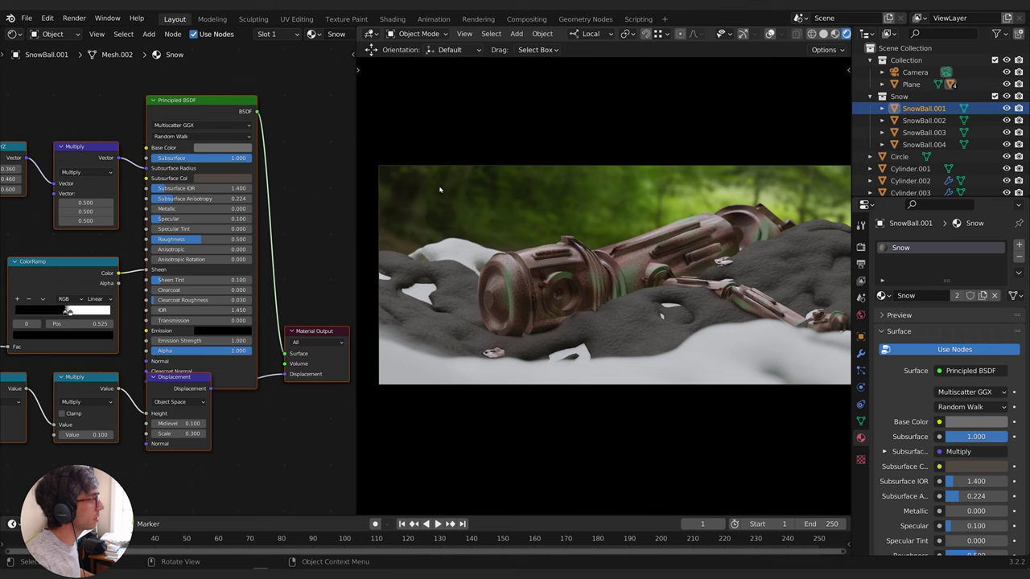
{"action": "left_click", "coordinate": [889, 348]}
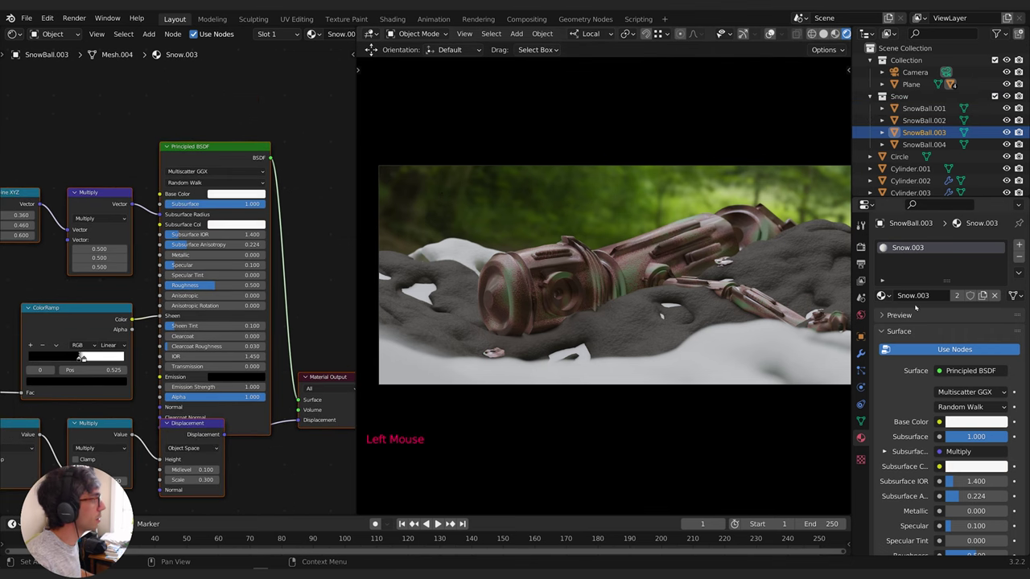
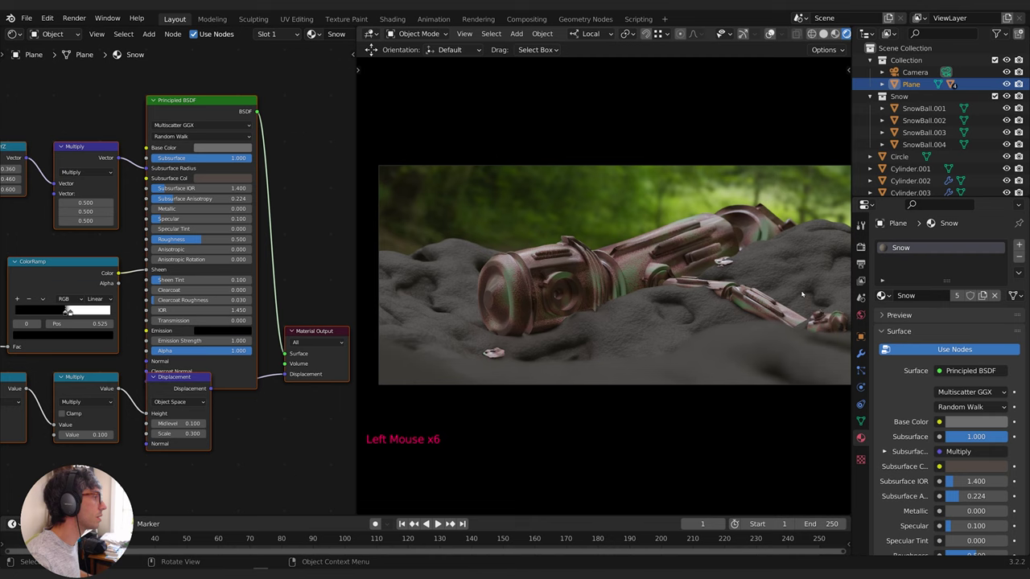
{"action": "key", "text": "g"}
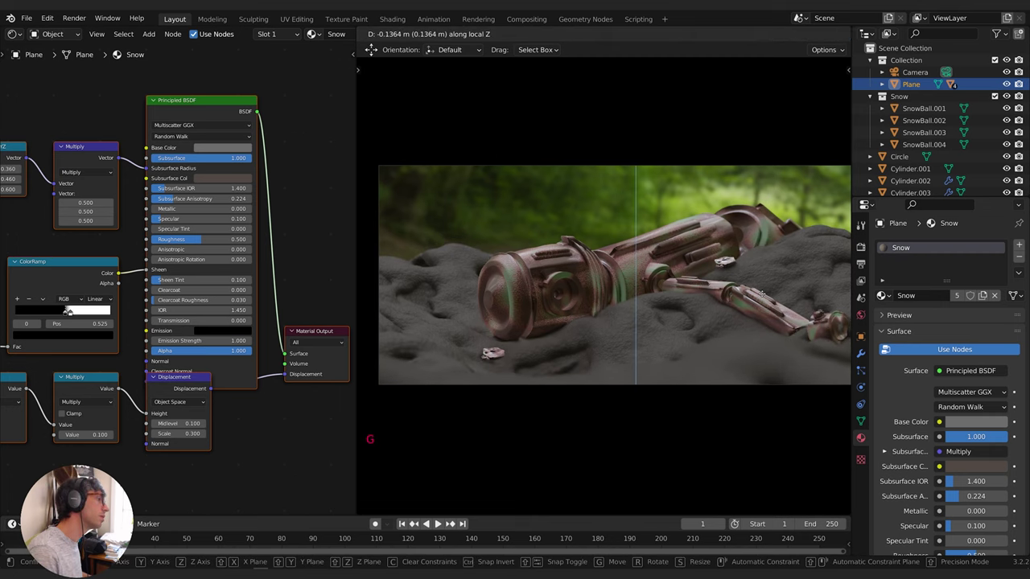
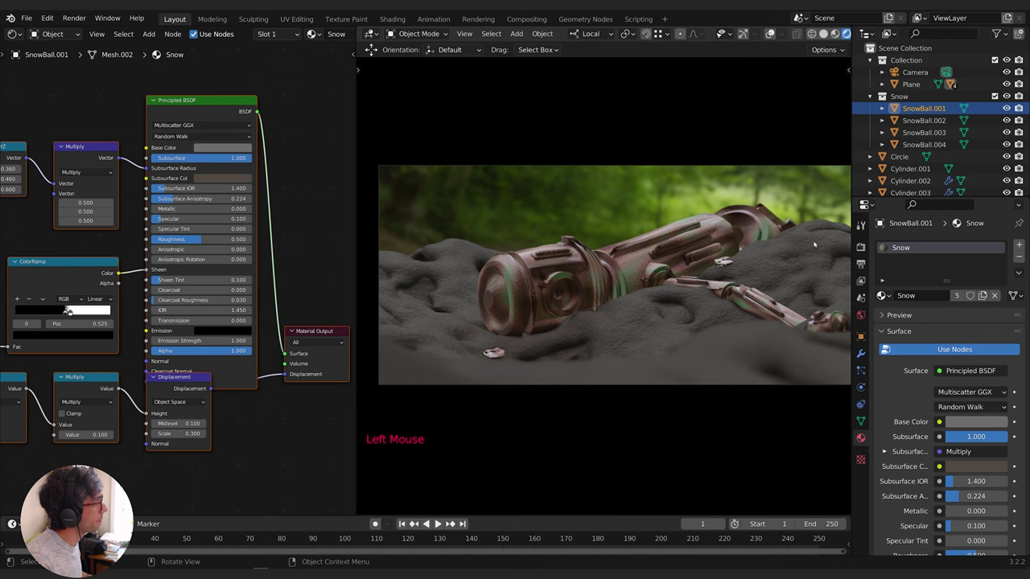
Select Cylinder.009 and place the 3D cursor on it at about X 2.79, Y −2.73, Z −0.67
{"action": "left_click", "coordinate": [494, 305]}
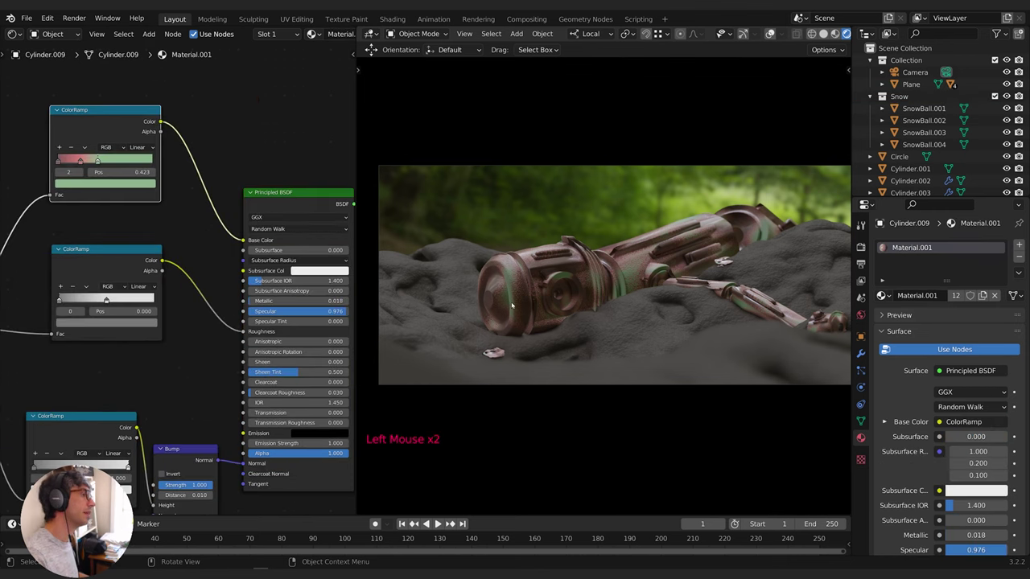
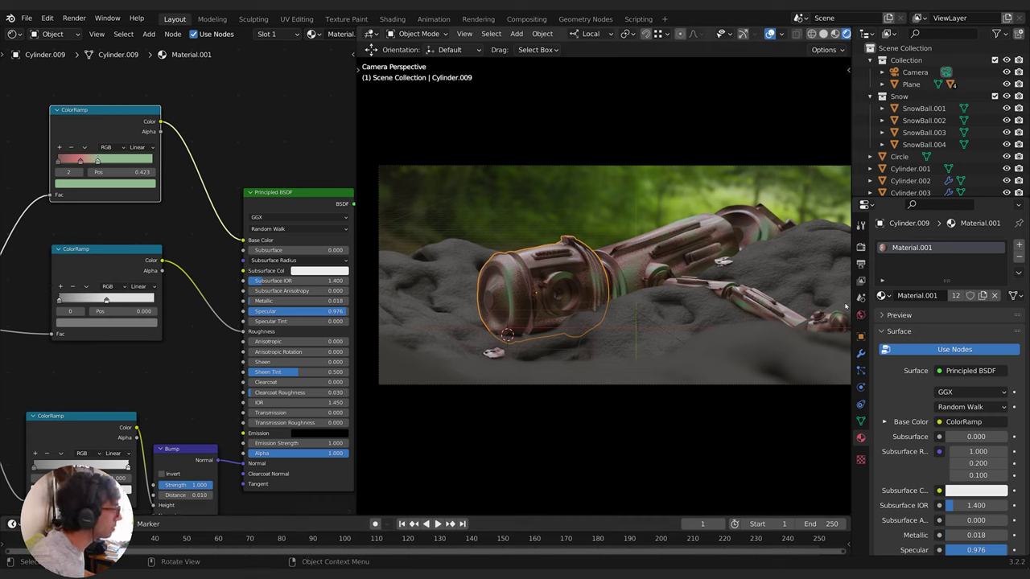
{"action": "left_click", "coordinate": [888, 348]}
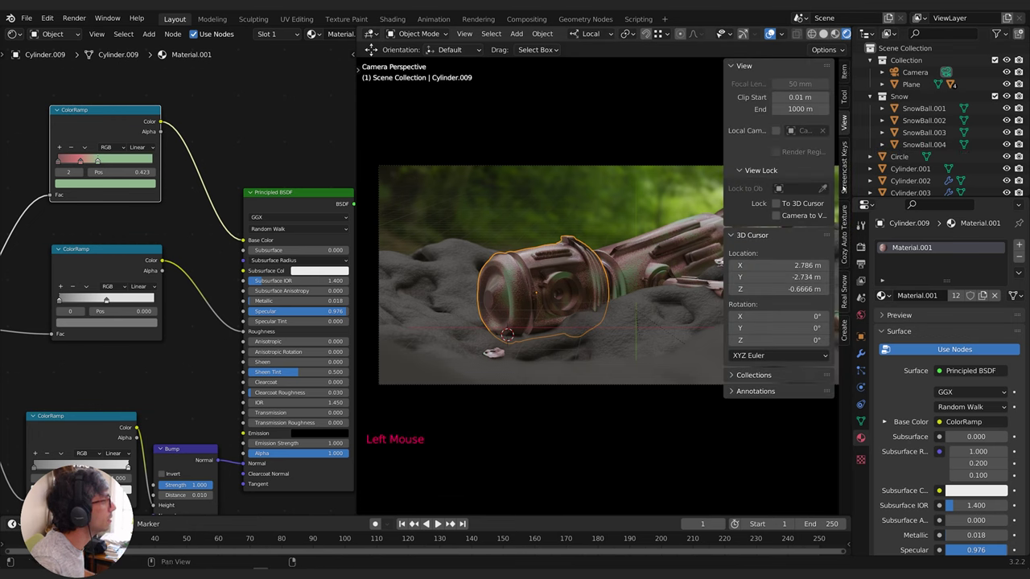
Add a new ivy on the selected robot part via Ivy Generator, producing IVY_Curve with IvyLeaf
{"action": "left_click", "coordinate": [851, 325]}
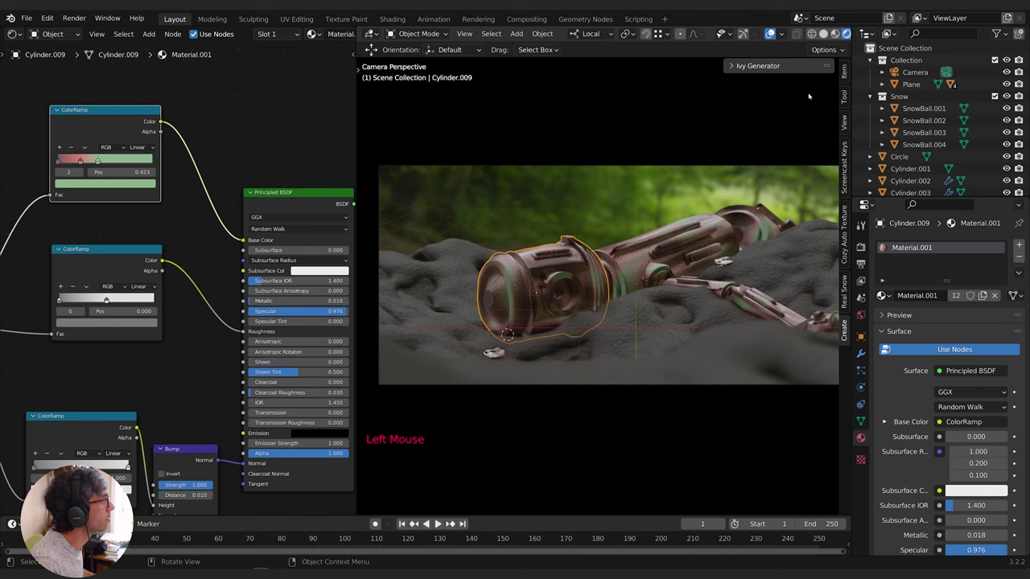
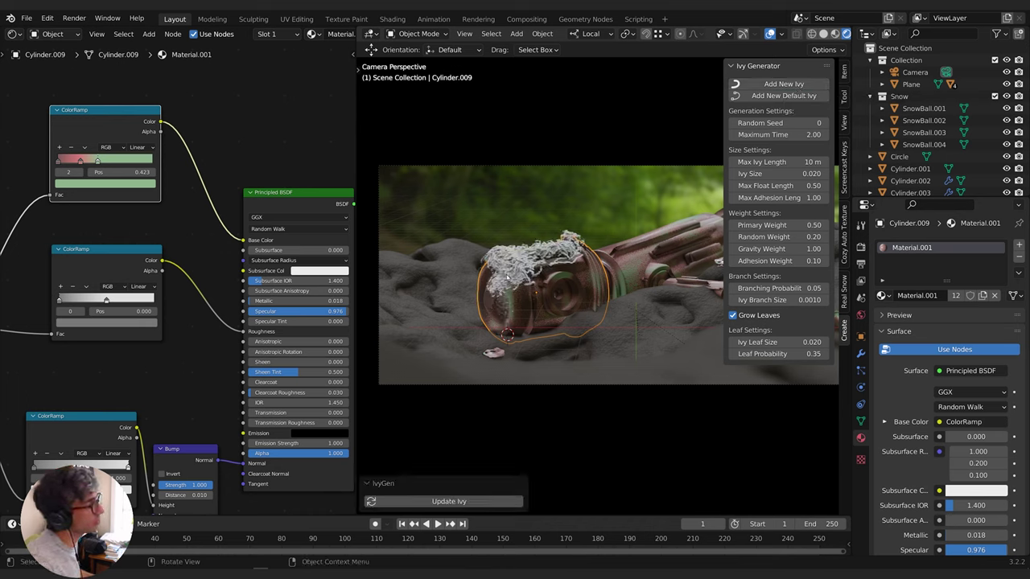
{"action": "left_click", "coordinate": [497, 249]}
{"action": "left_click", "coordinate": [509, 248]}
{"action": "key", "text": "KP_Decimal"}
{"action": "scroll", "scroll_direction": "down", "scroll_amount": 3}
Select IvyLeaf under IVY_Curve and give it a new green material with specular about 0.77
{"action": "left_click", "coordinate": [916, 156]}
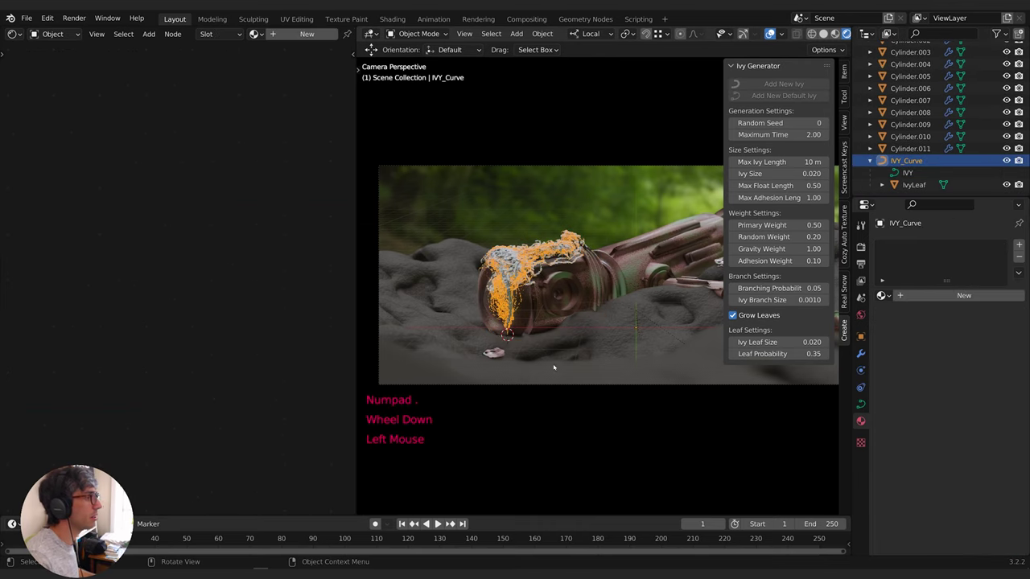
{"action": "left_click", "coordinate": [922, 173]}
{"action": "left_click", "coordinate": [921, 186]}
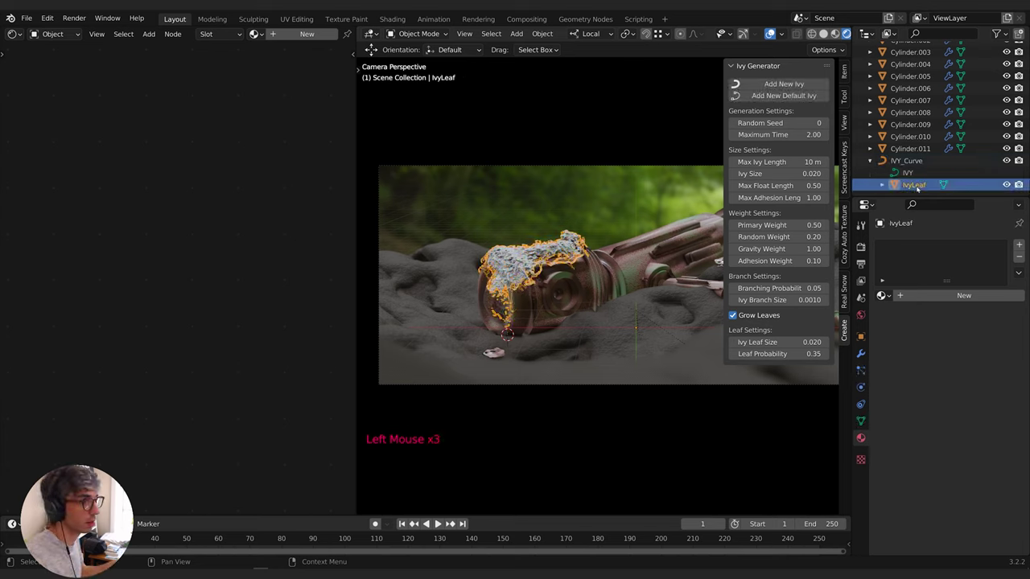
{"action": "key", "text": "n"}
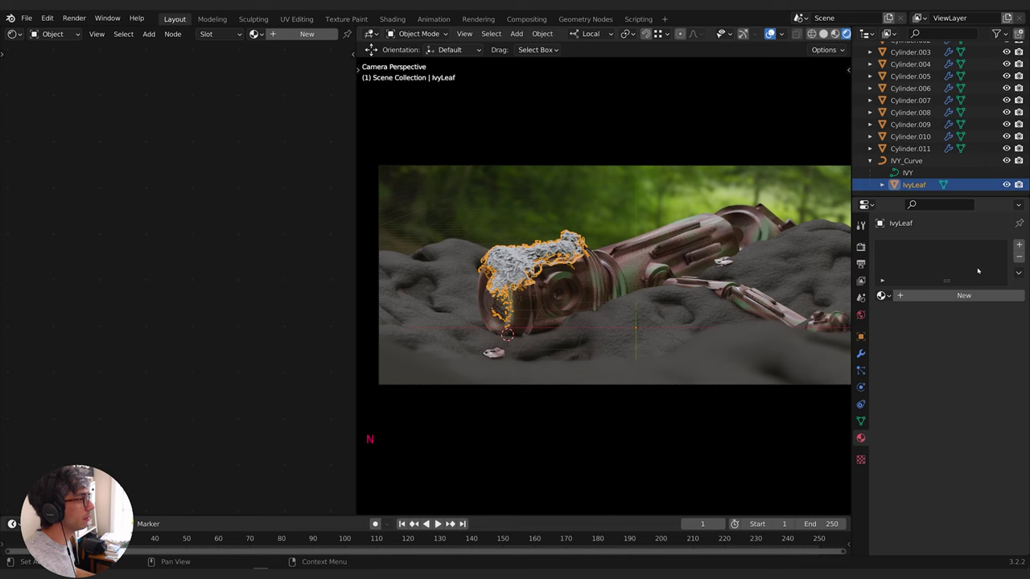
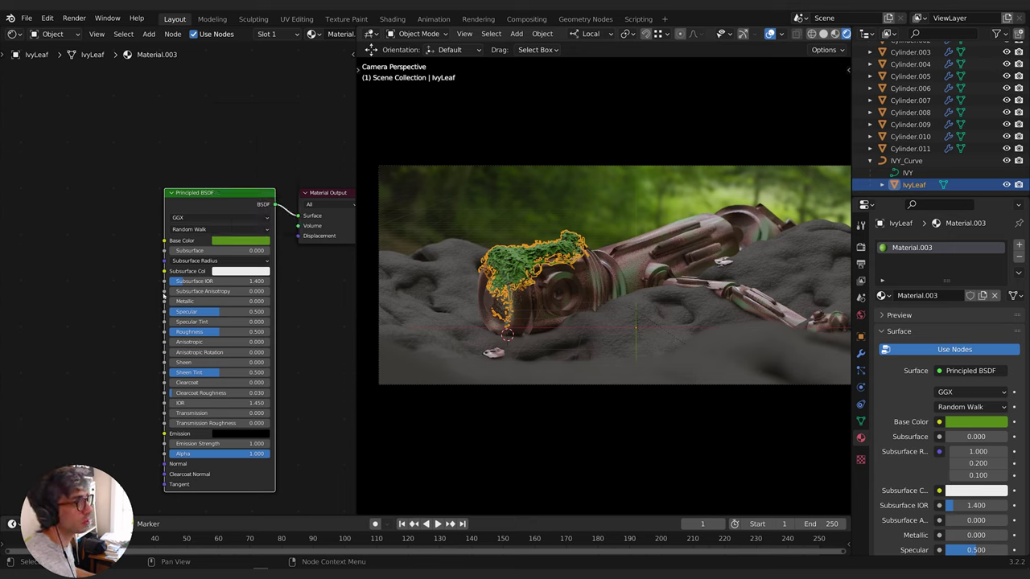
{"action": "left_click", "coordinate": [213, 313]}
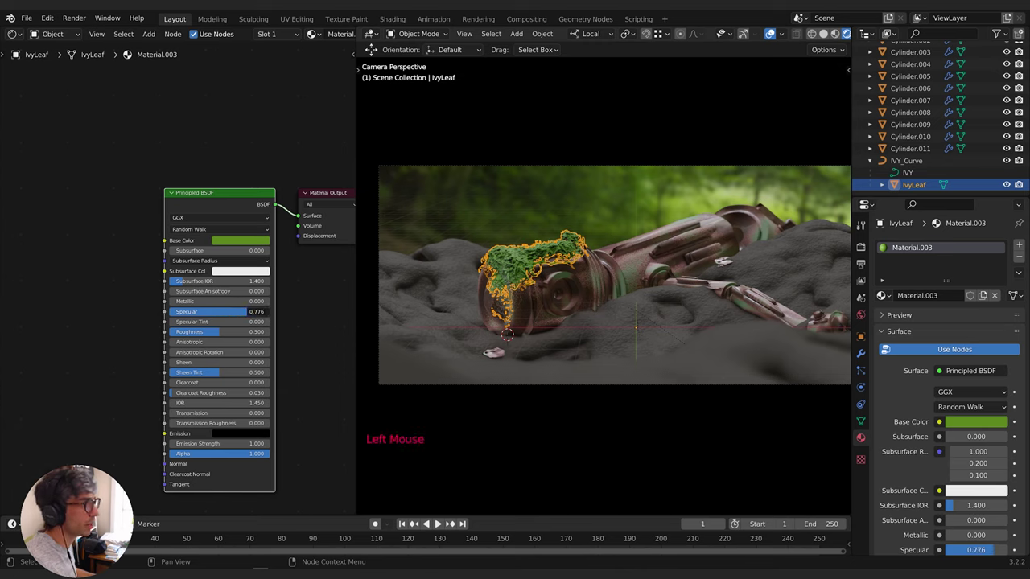
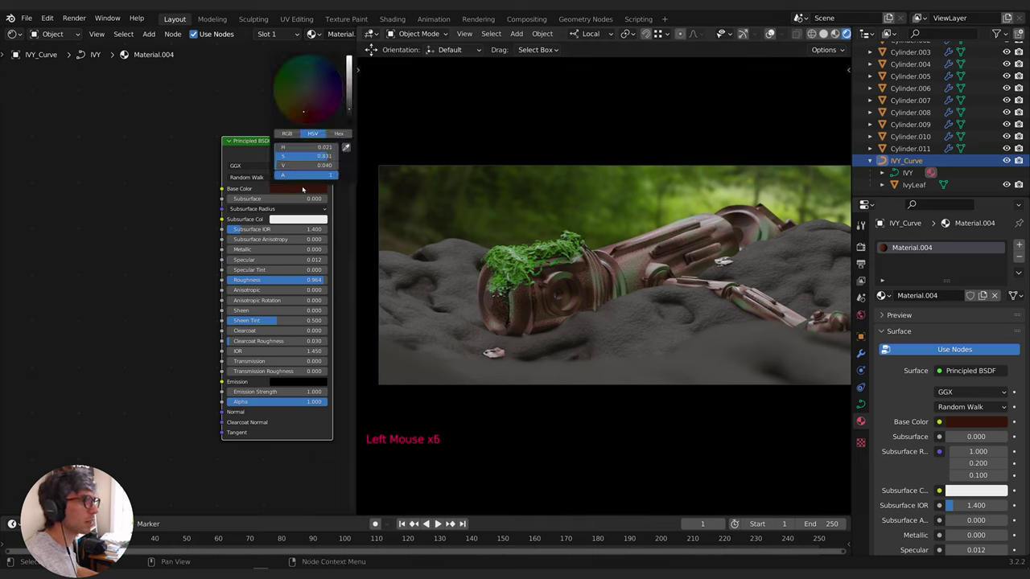
Desaturate the stem material to dark brown, then lighten IvyLeaf's green base colour
{"action": "left_click", "coordinate": [291, 150]}
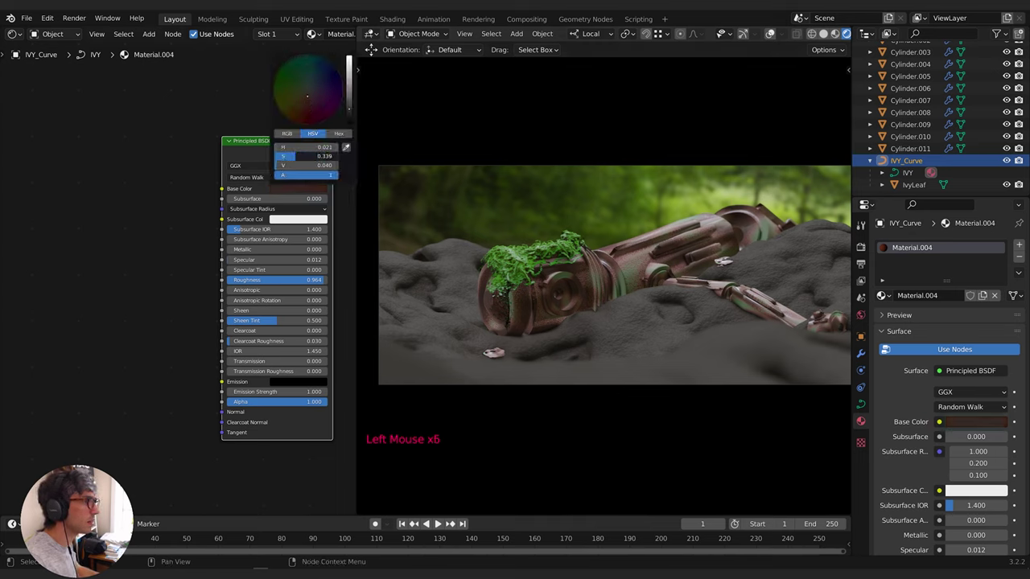
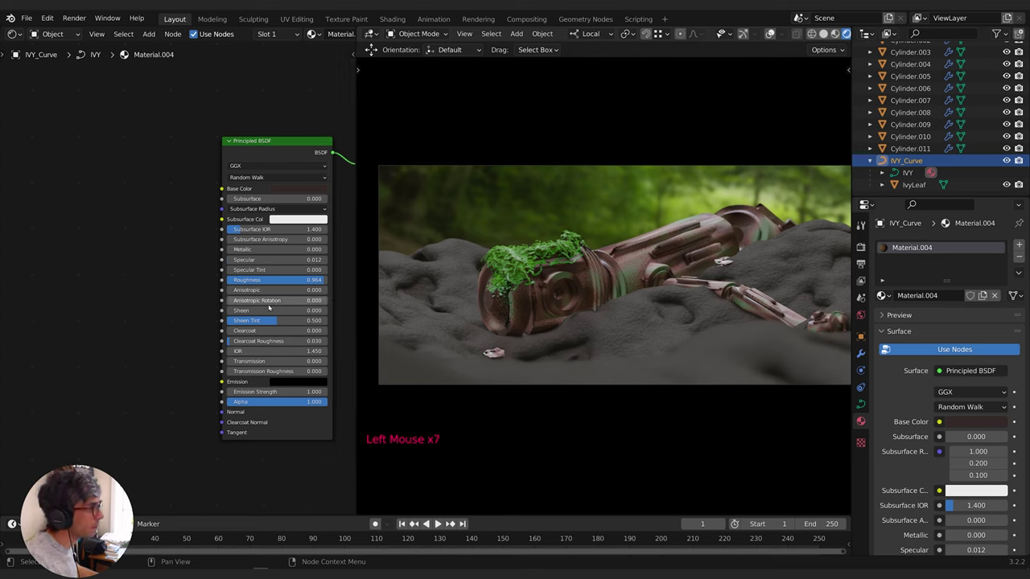
{"action": "left_click", "coordinate": [915, 187]}
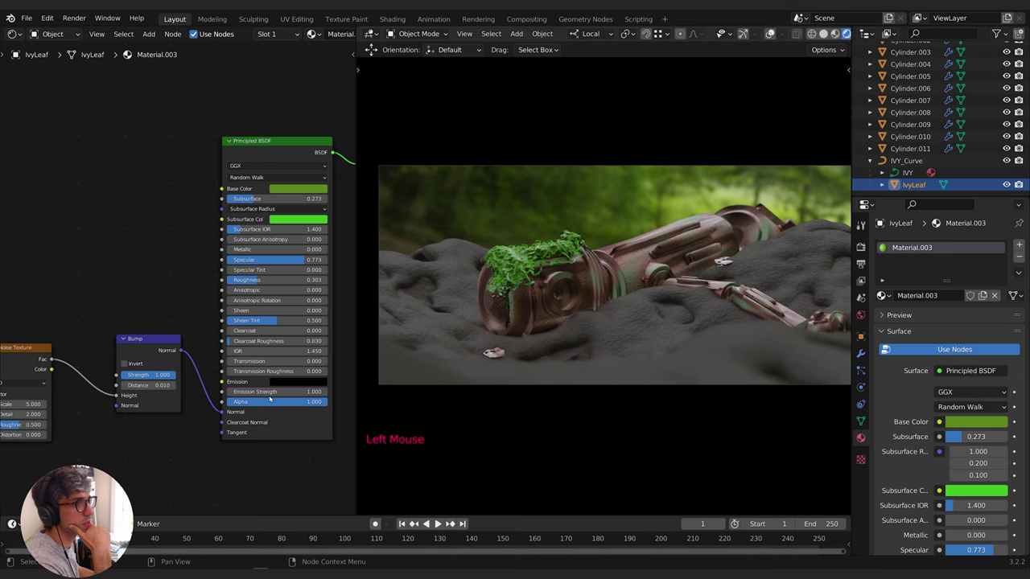
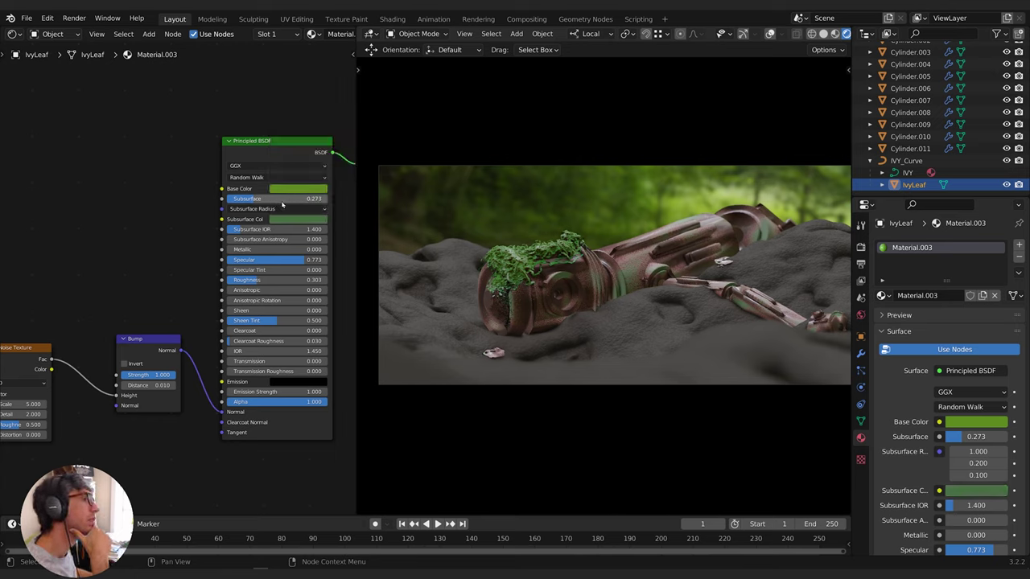
{"action": "left_click", "coordinate": [315, 188]}
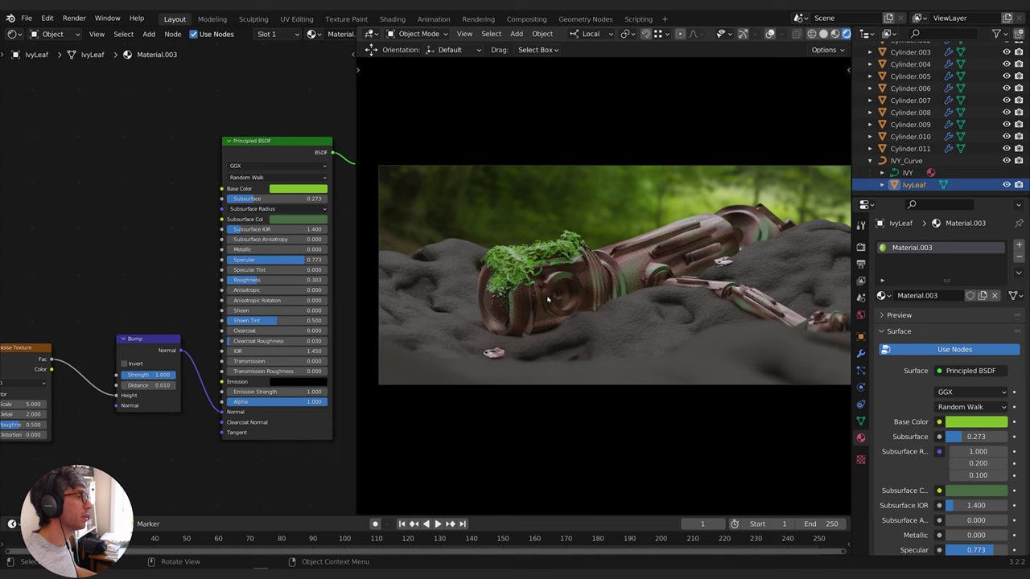
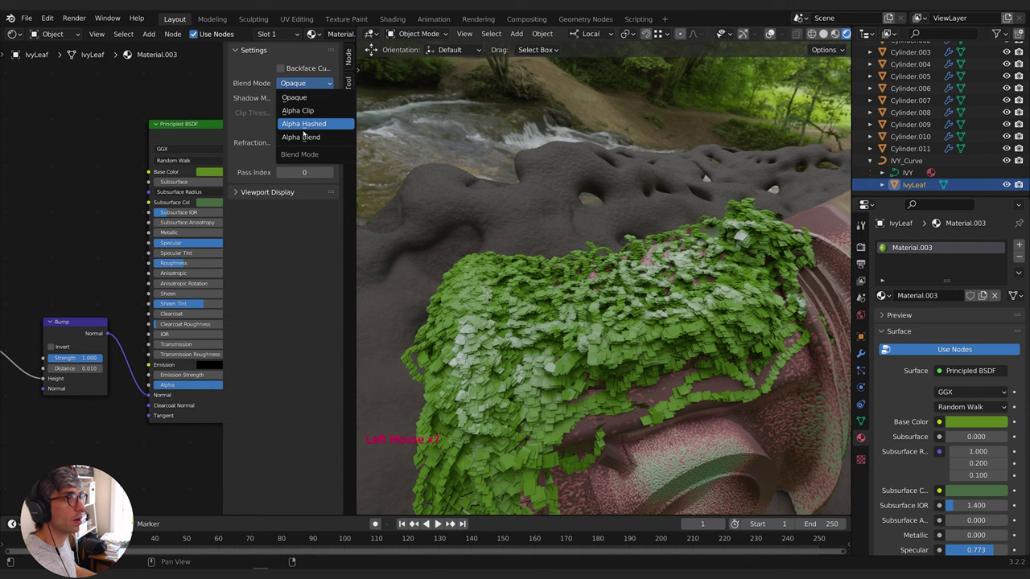
Set the leaf material's Blend Mode to Alpha Hashed
{"action": "left_click", "coordinate": [298, 94]}
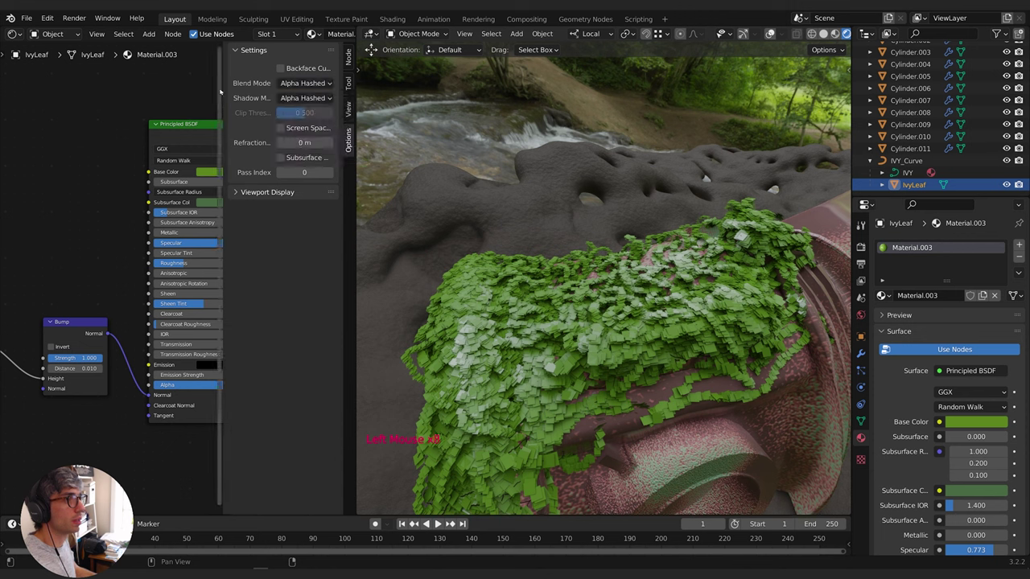
Place a Spherical Gradient Texture node and start linking its Fac output onward
{"action": "key", "text": "n"}
{"action": "middle_click", "coordinate": [107, 167]}
{"action": "key", "text": "shift+a"}
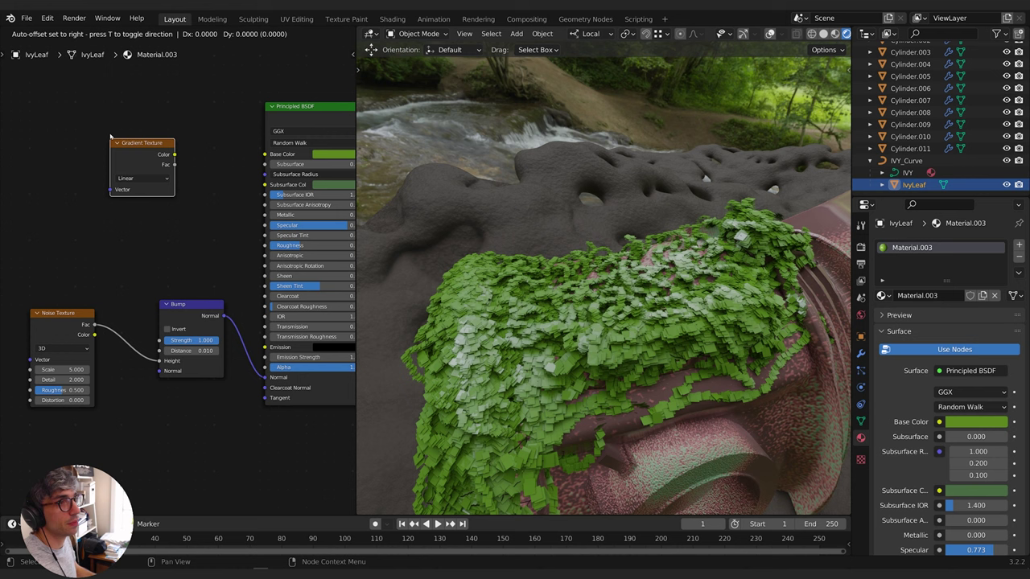
{"action": "left_click", "coordinate": [135, 179]}
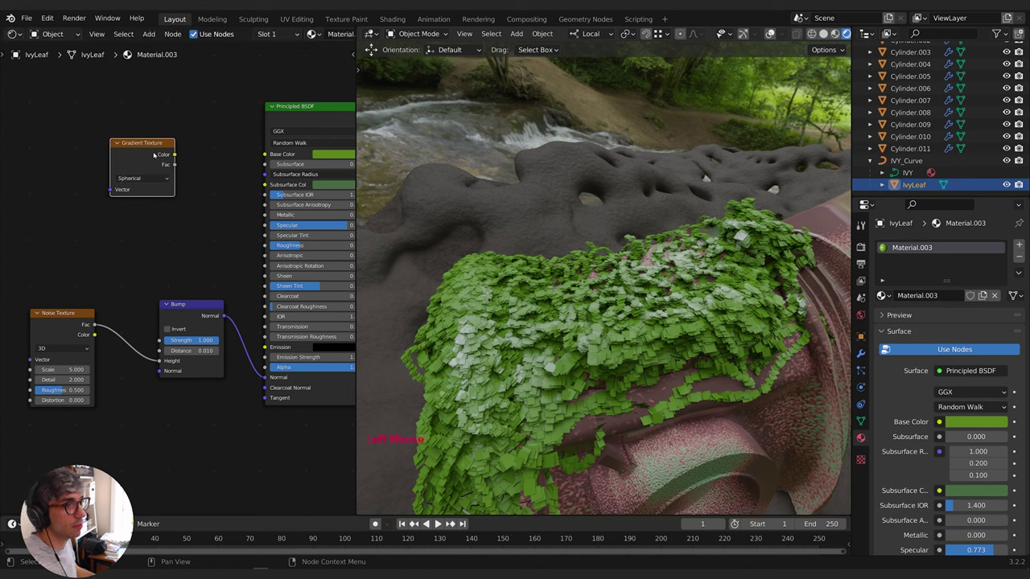
{"action": "left_click", "coordinate": [158, 150]}
{"action": "middle_click", "coordinate": [170, 181]}
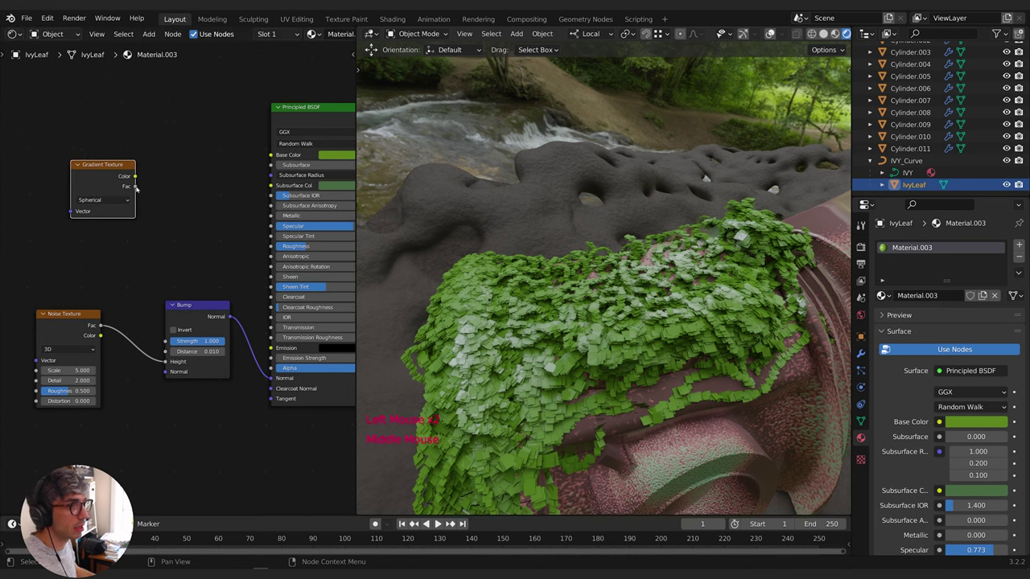
{"action": "left_click", "coordinate": [140, 186]}
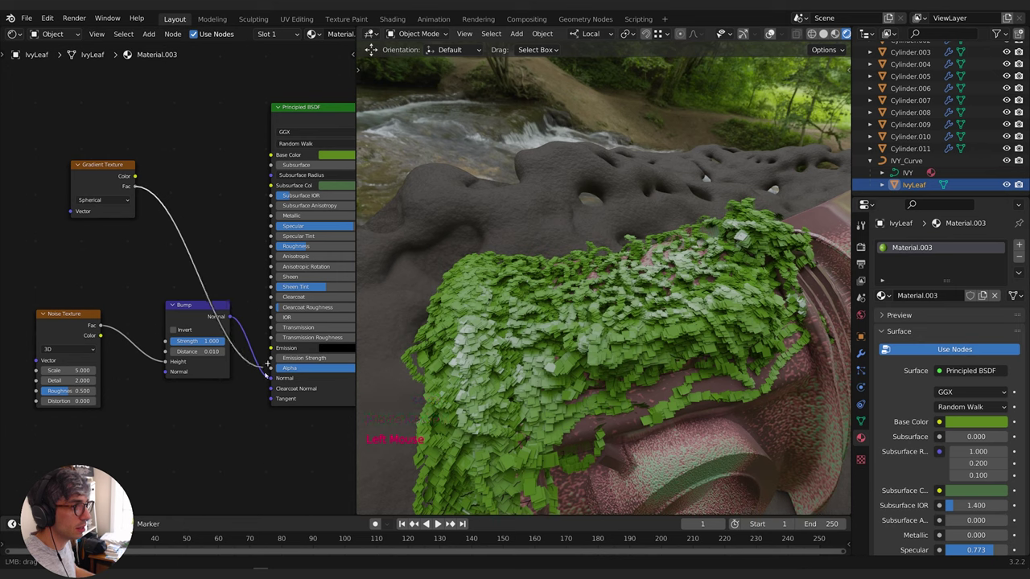
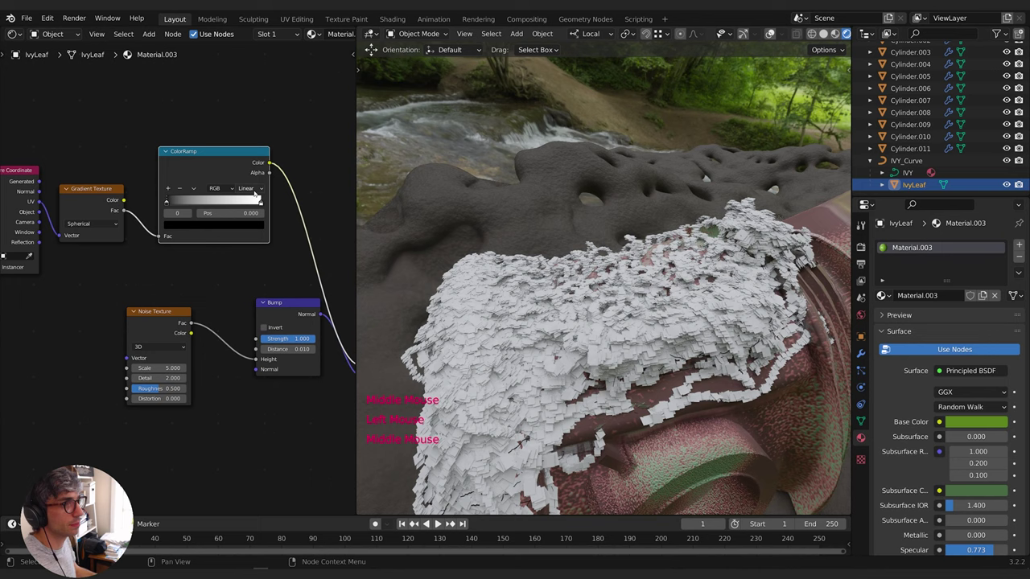
Set the ColorRamp to Constant interpolation with the white stop near 0.45
{"action": "left_click", "coordinate": [259, 189]}
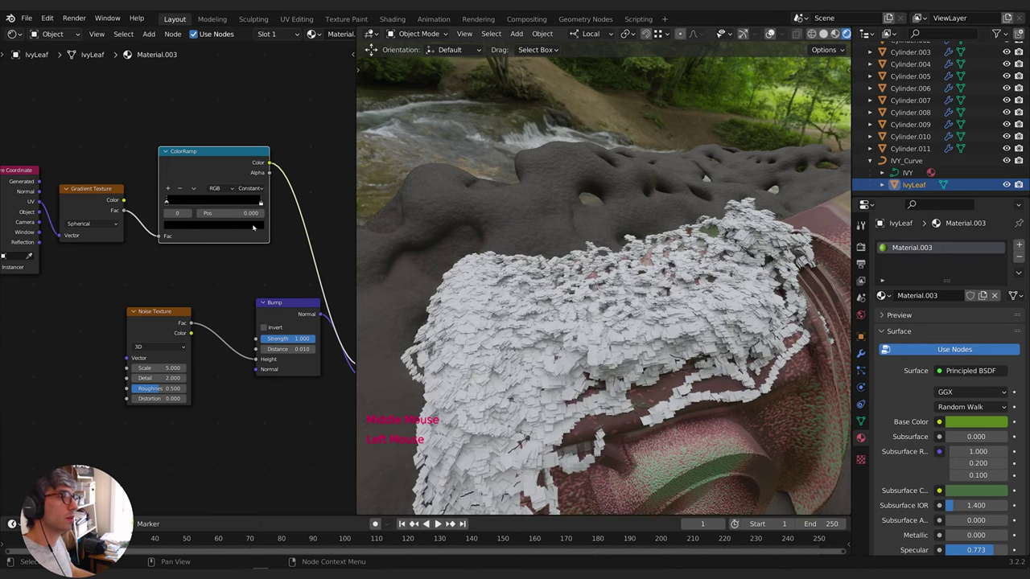
{"action": "left_click", "coordinate": [252, 205]}
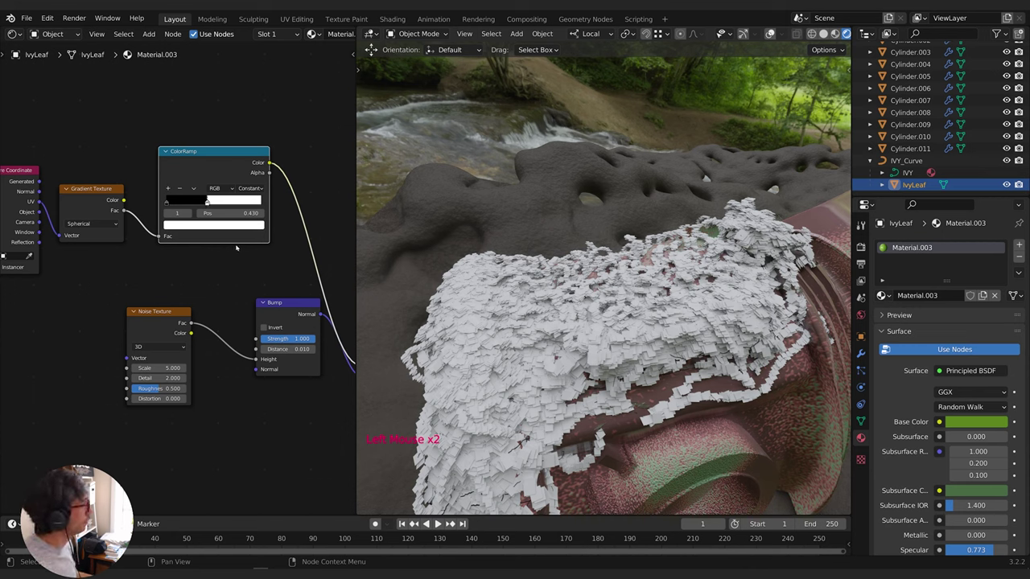
{"action": "left_click", "coordinate": [213, 202]}
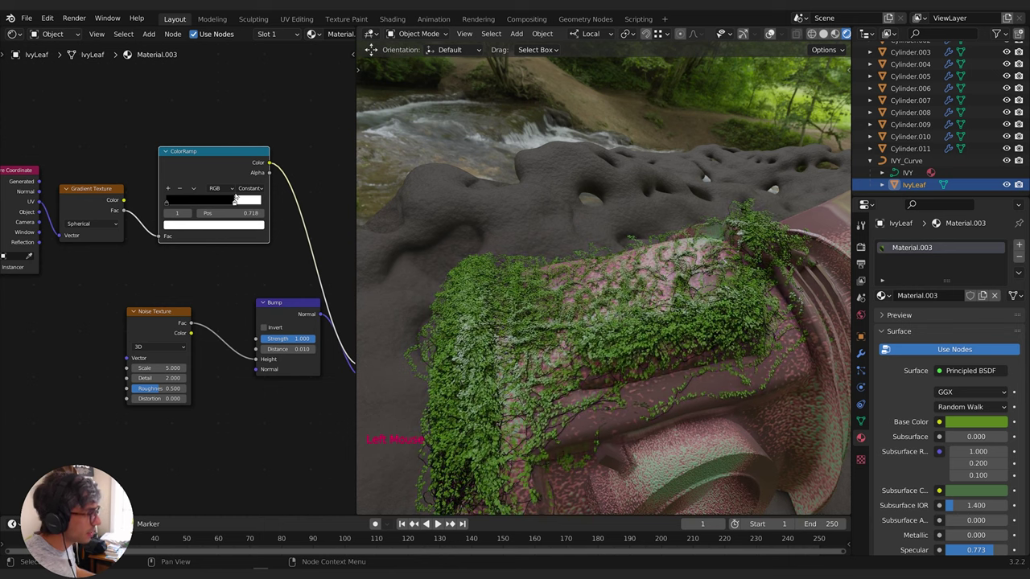
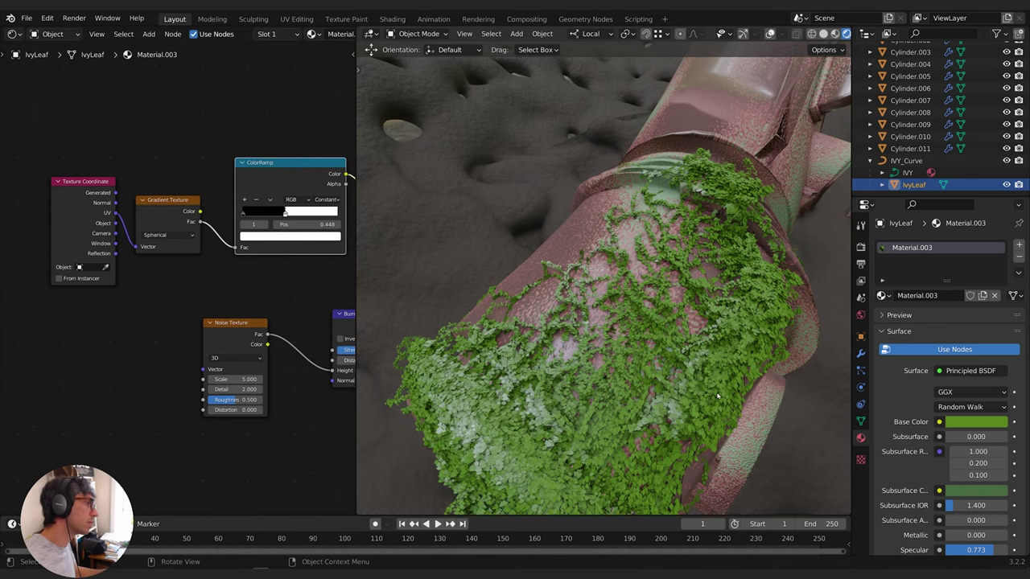
Adjust the Mix node on the UV link so the green leaf shapes reappear
{"action": "middle_click", "coordinate": [643, 374]}
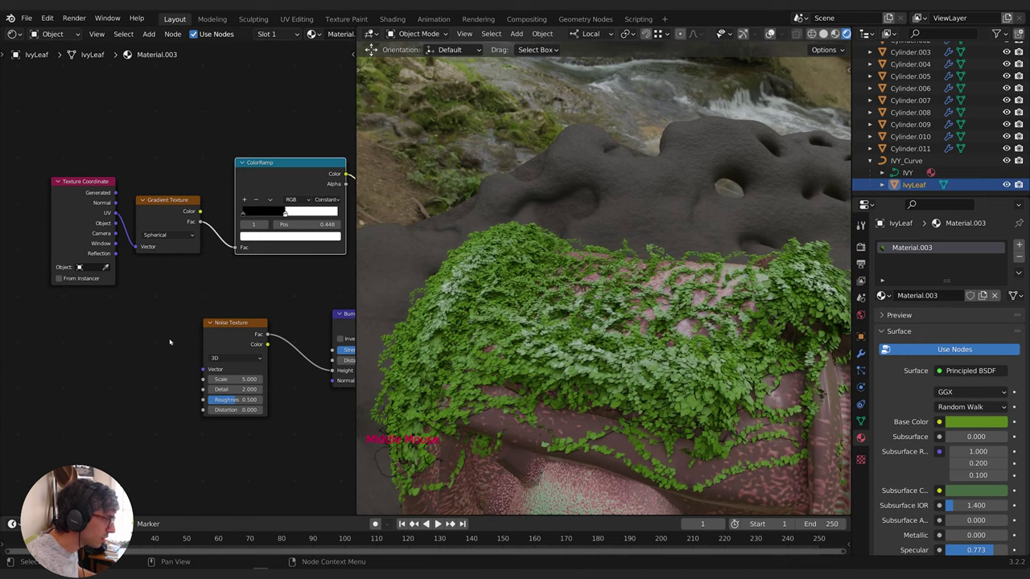
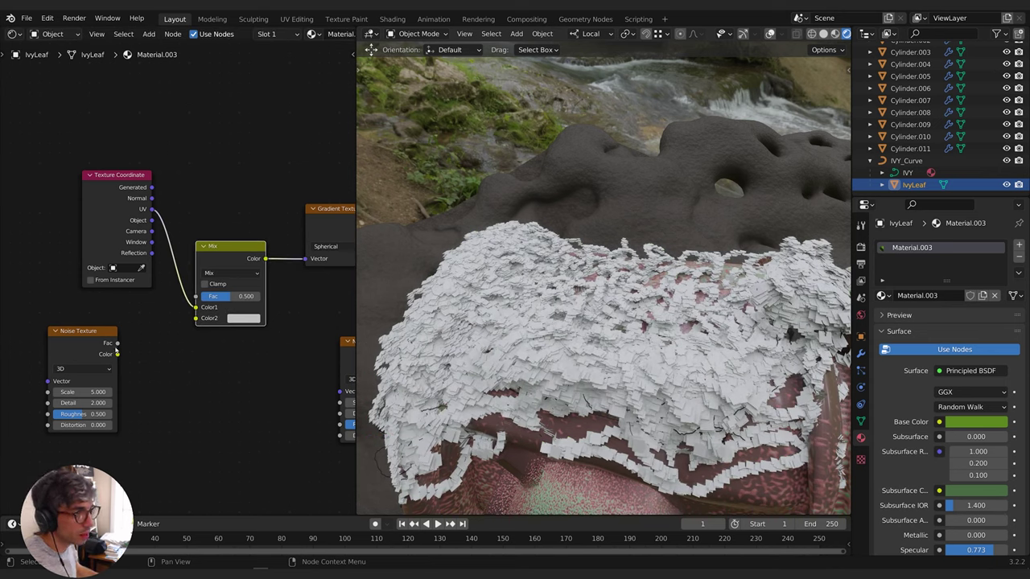
{"action": "left_click", "coordinate": [127, 343]}
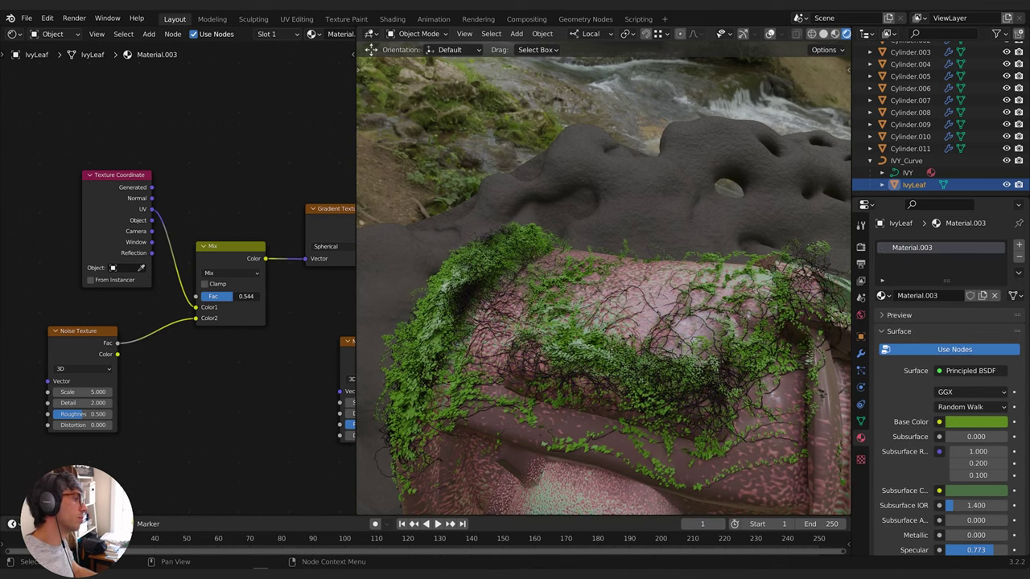
{"action": "scroll", "scroll_direction": "down", "scroll_amount": 3}
{"action": "key", "text": "KP_0"}
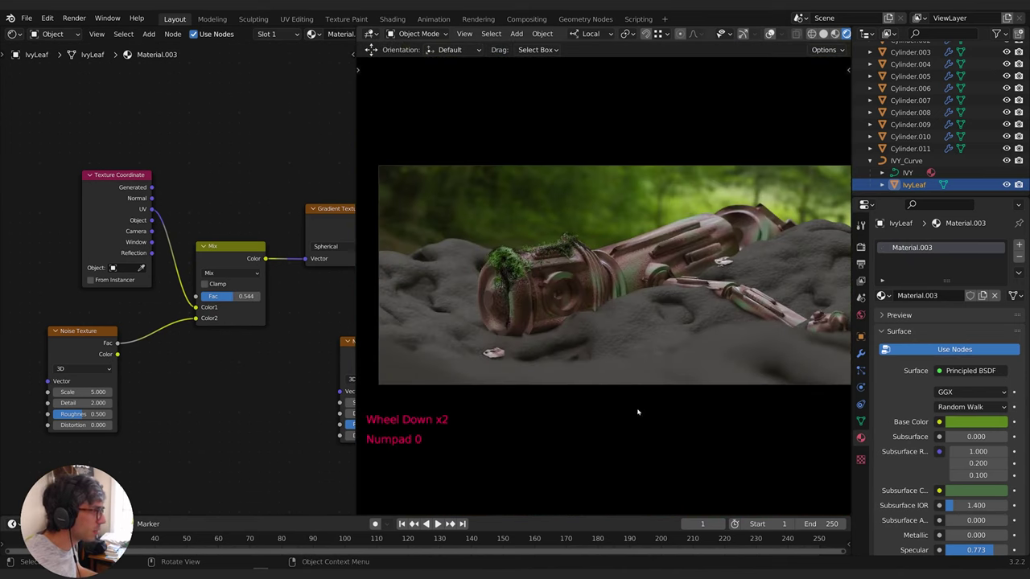
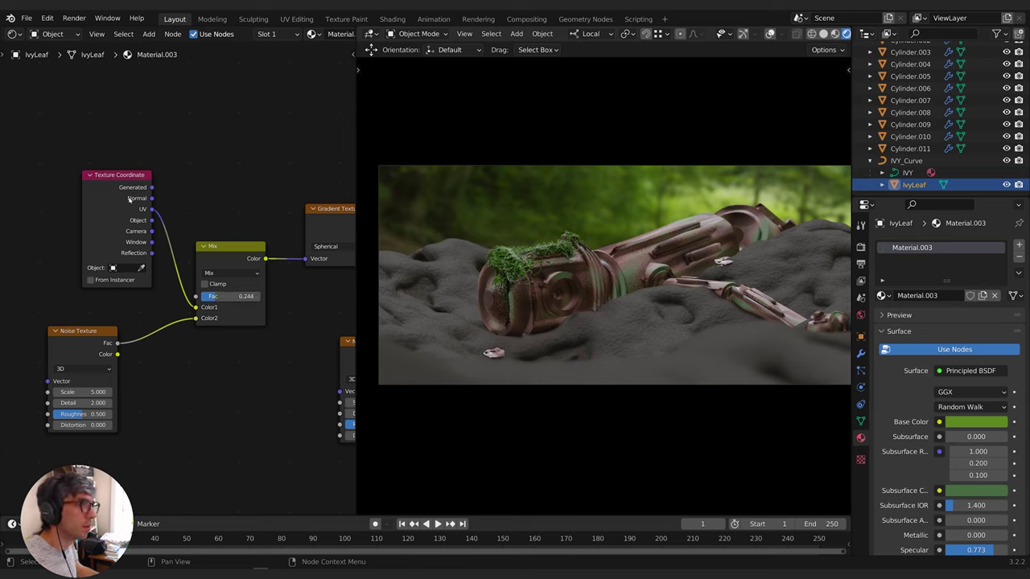
{"action": "left_click", "coordinate": [158, 209]}
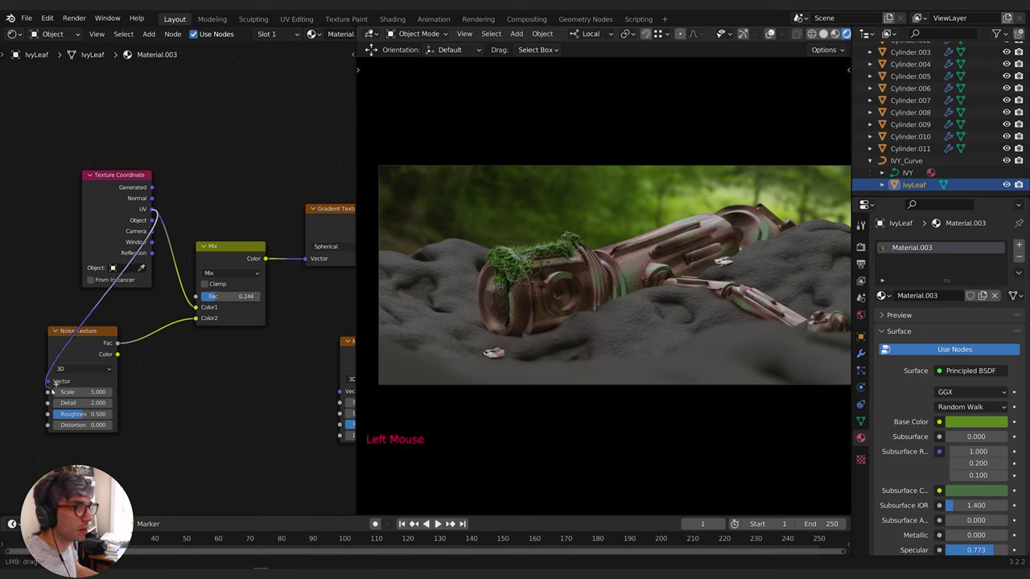
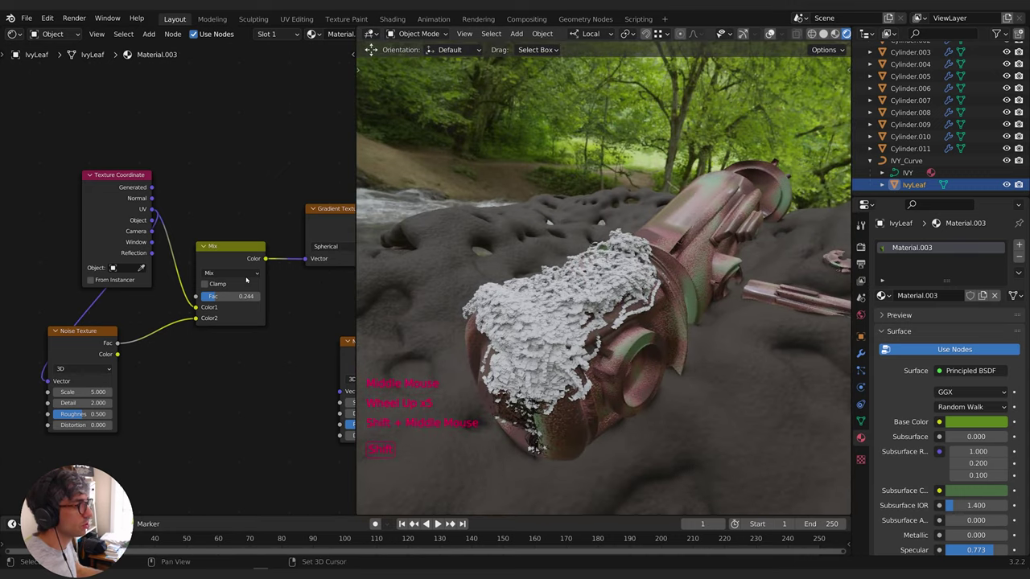
{"action": "scroll", "scroll_direction": "up", "scroll_amount": 3}
{"action": "scroll", "scroll_direction": "up", "scroll_amount": 3}
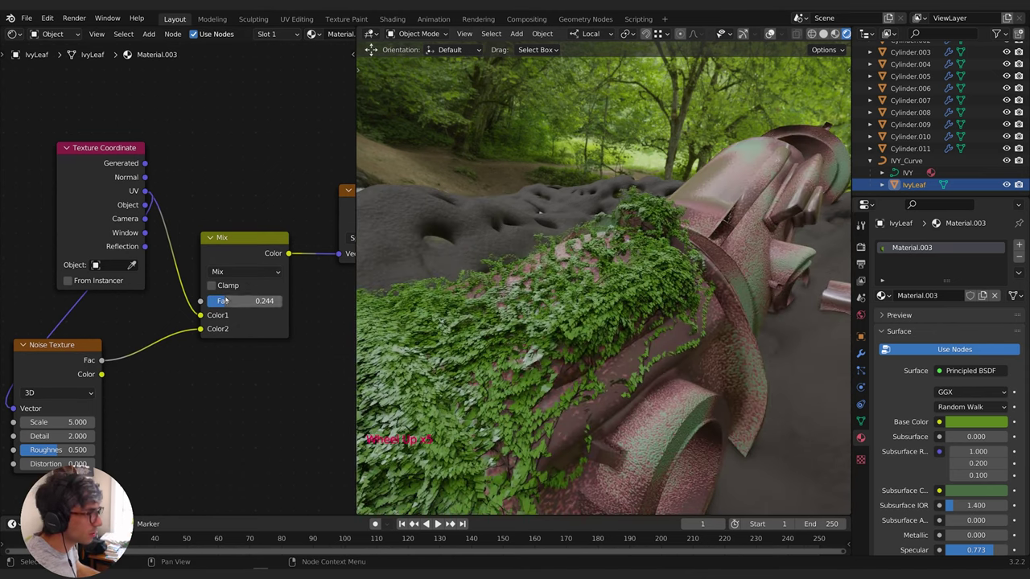
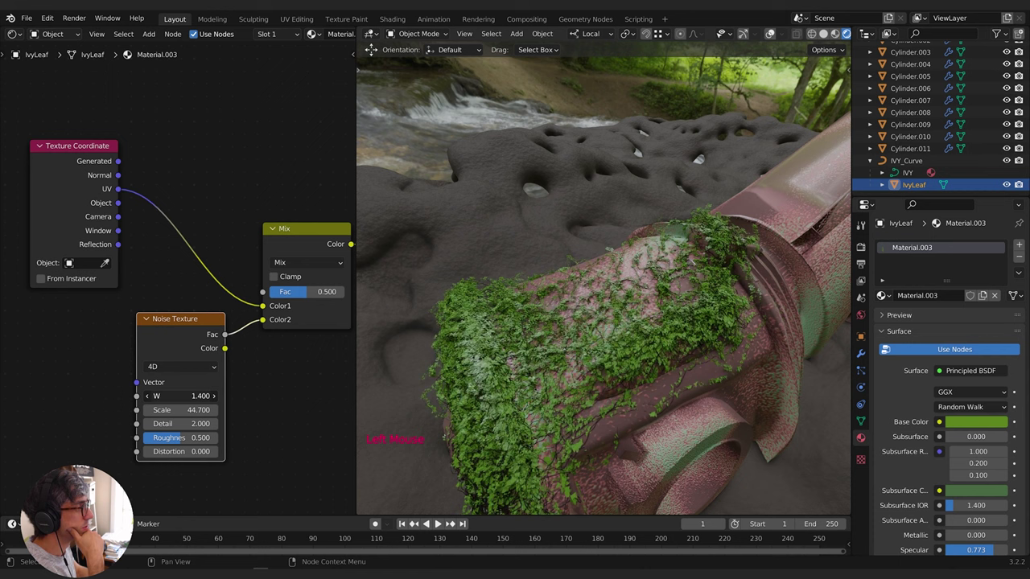
From camera view, add a Noise Texture into a ColorRamp and set its stop green
{"action": "key", "text": "KP_0"}
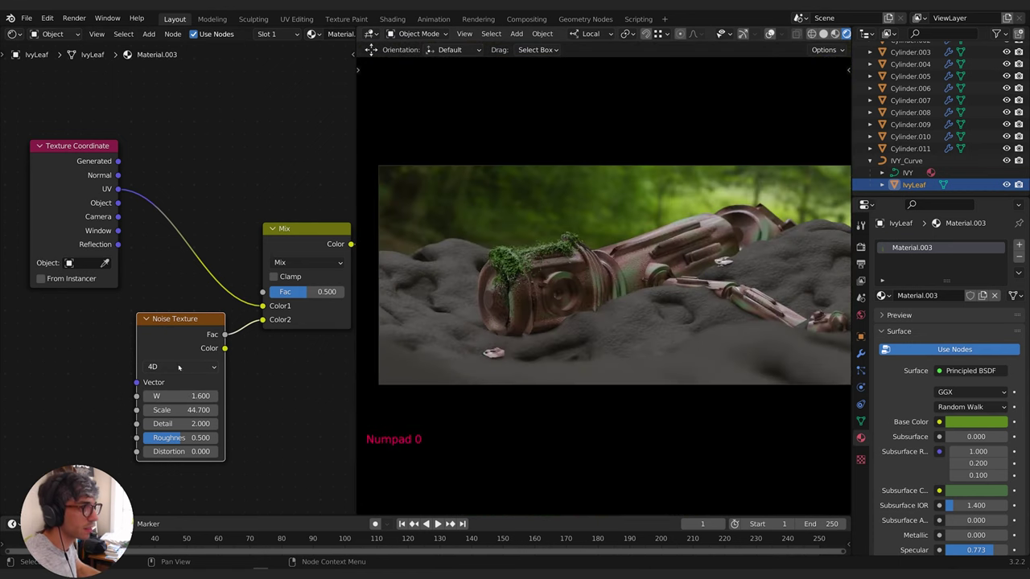
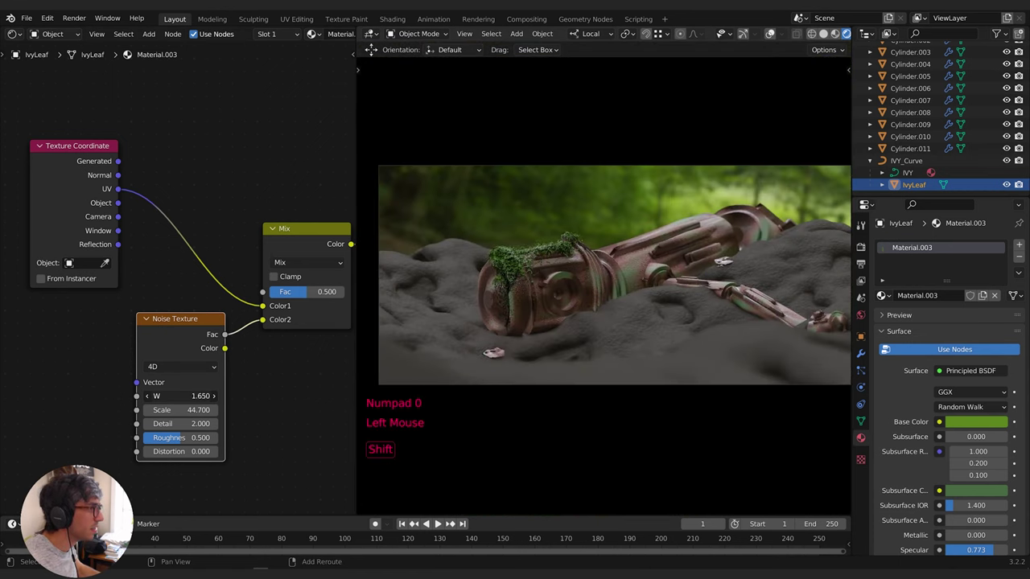
{"action": "left_click", "coordinate": [278, 377]}
{"action": "scroll", "scroll_direction": "down", "scroll_amount": 3}
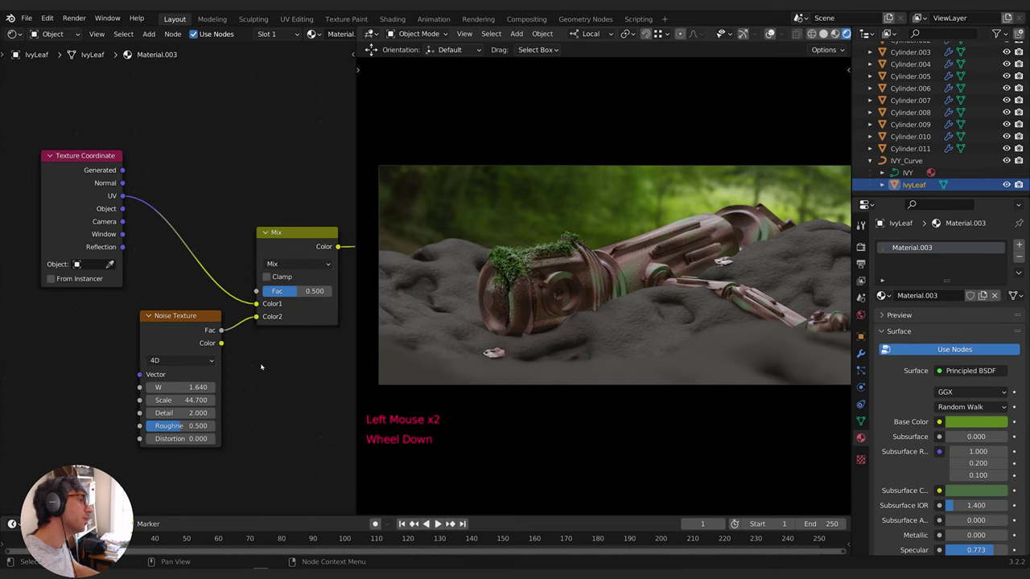
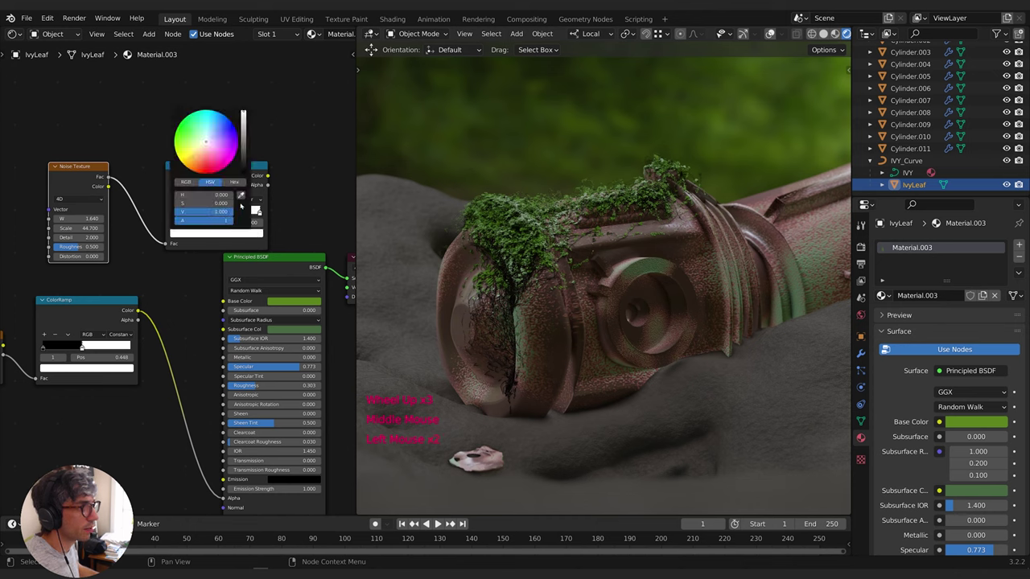
{"action": "left_click", "coordinate": [245, 194]}
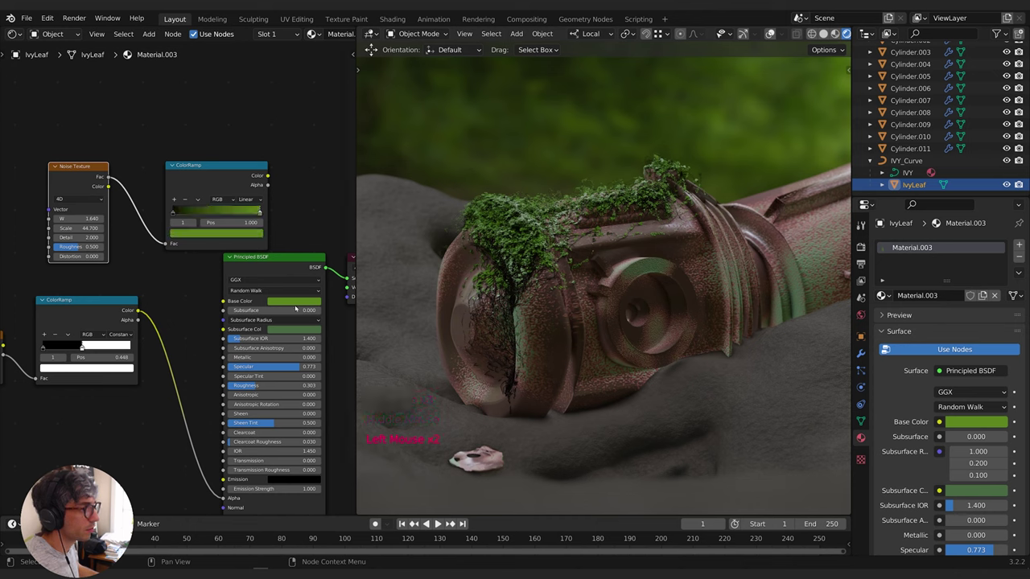
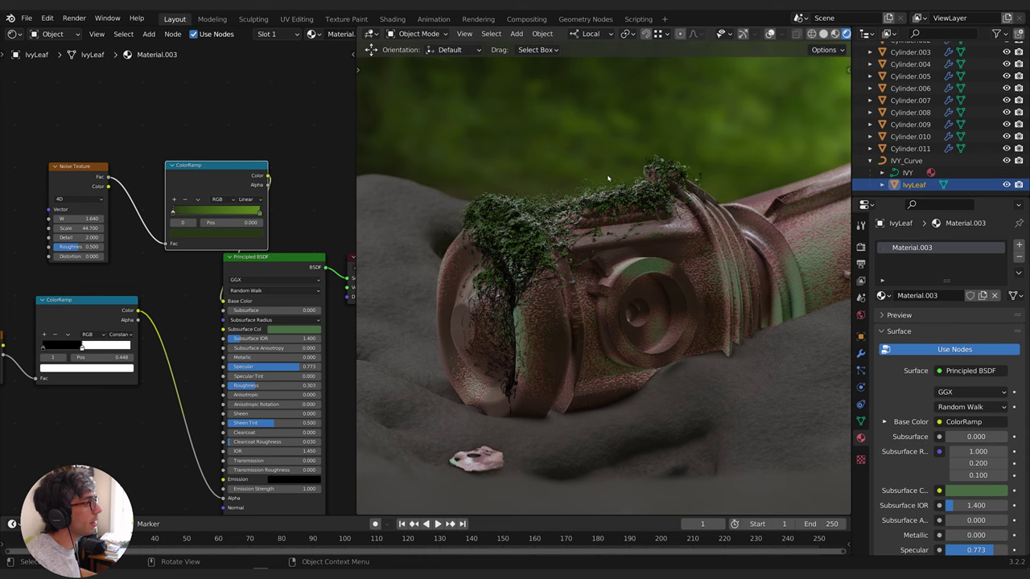
Rename Material.003 to Ivy Leaf and select the second ivy's IvyLeaf.001
{"action": "scroll", "scroll_direction": "down", "scroll_amount": 3}
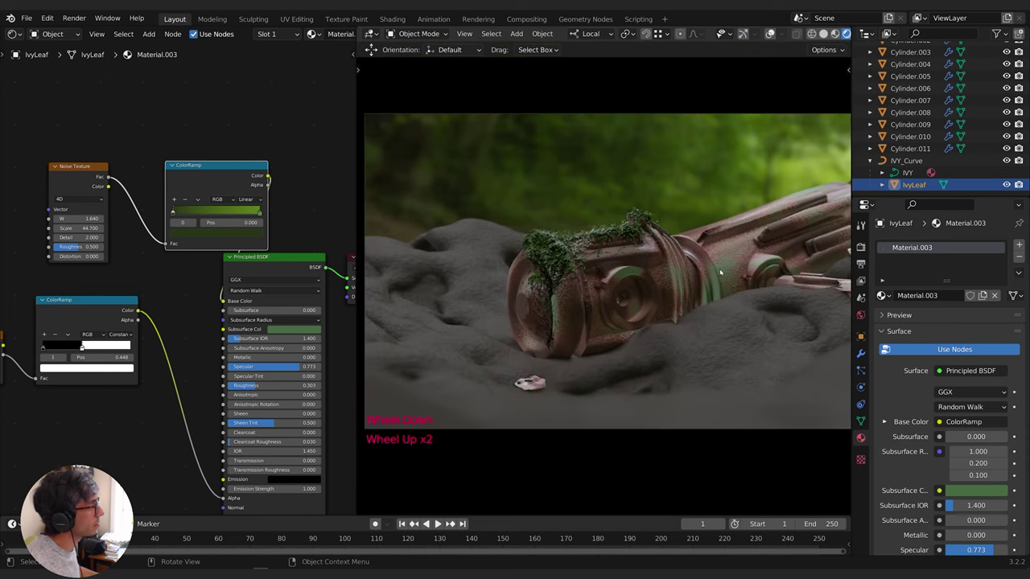
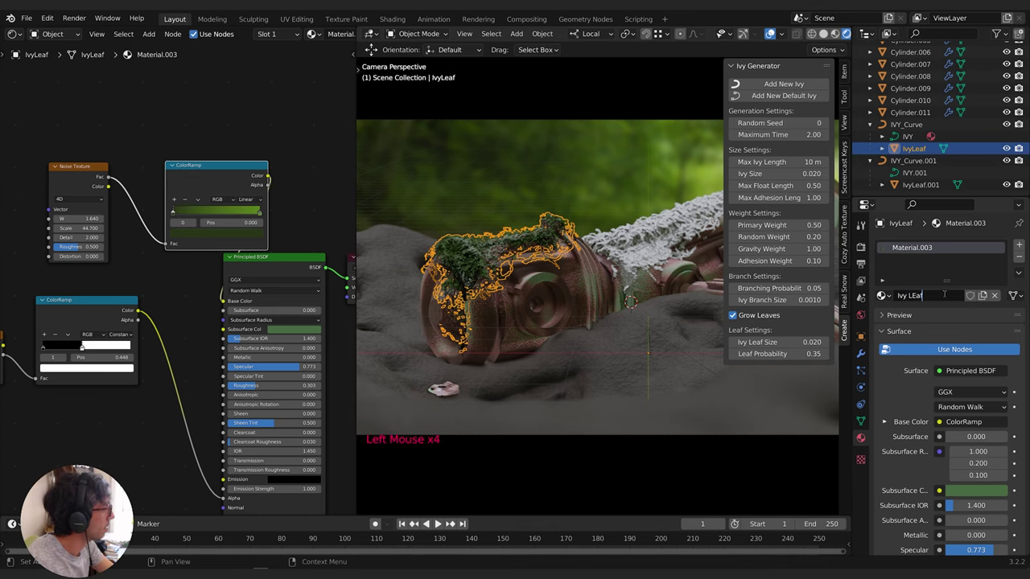
{"action": "key", "text": "BackSpace"}
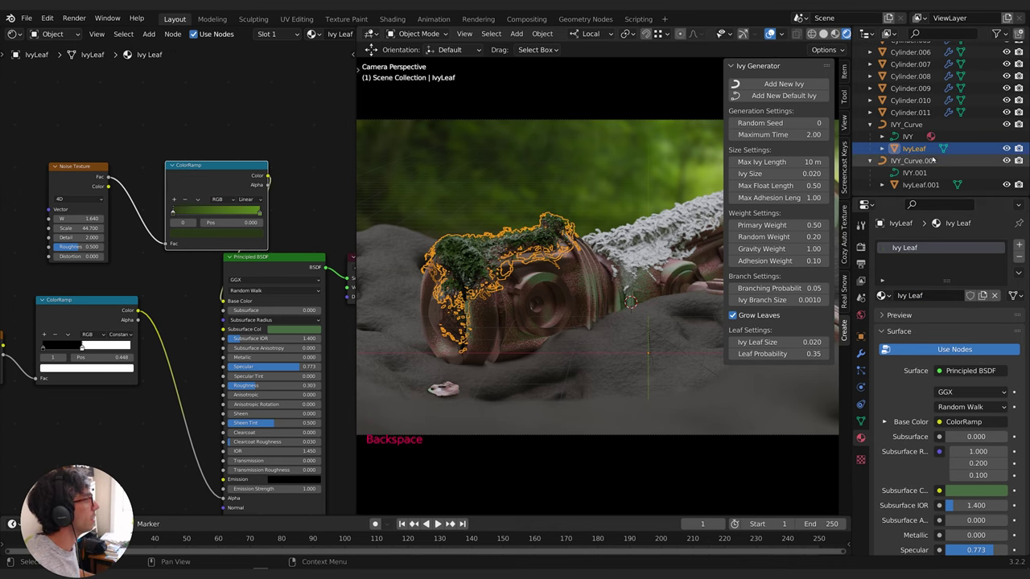
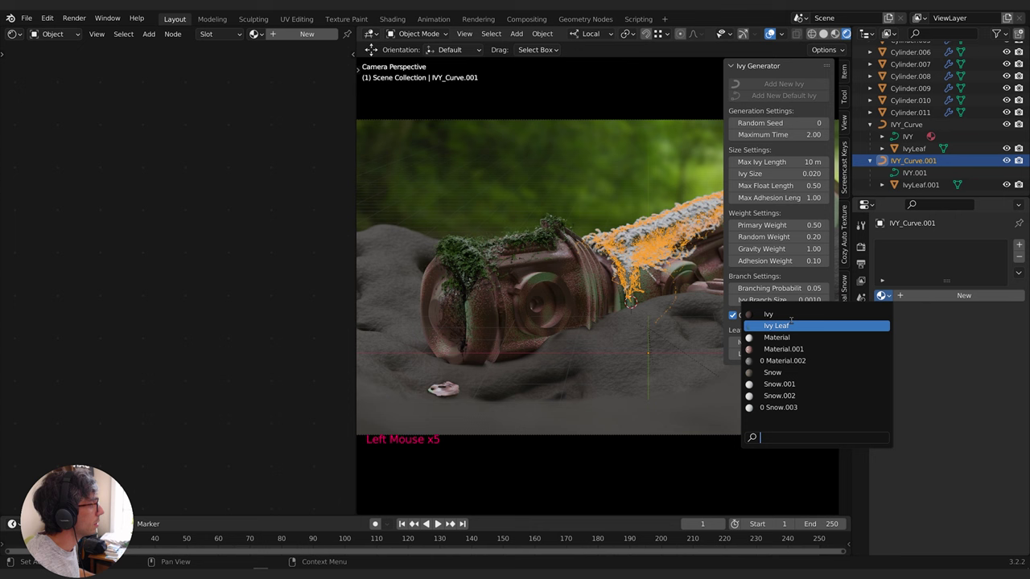
{"action": "left_click", "coordinate": [927, 186]}
Grow several more ivy strands over the rocks, up to IVY_Curve.008
{"action": "left_click", "coordinate": [887, 296]}
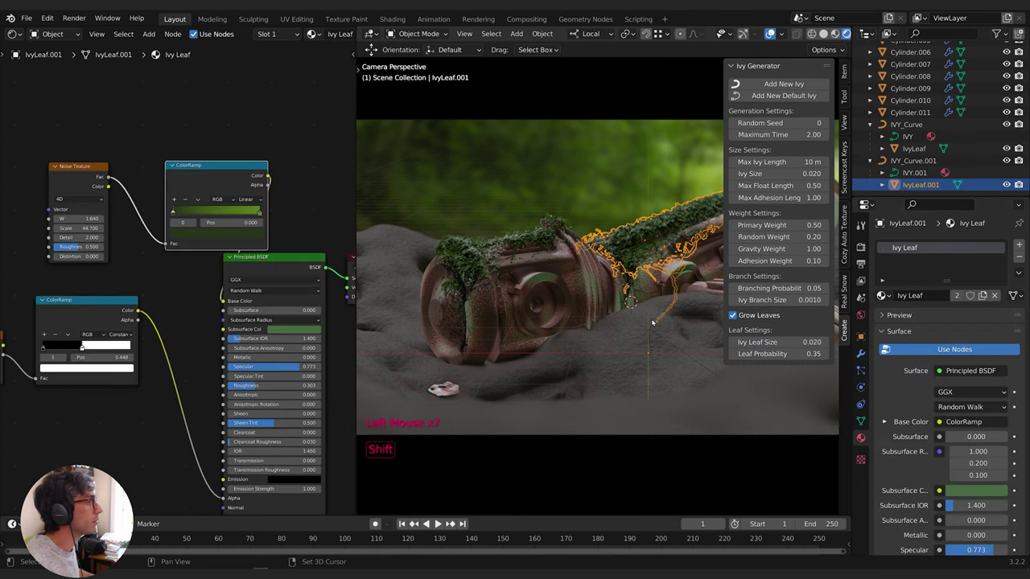
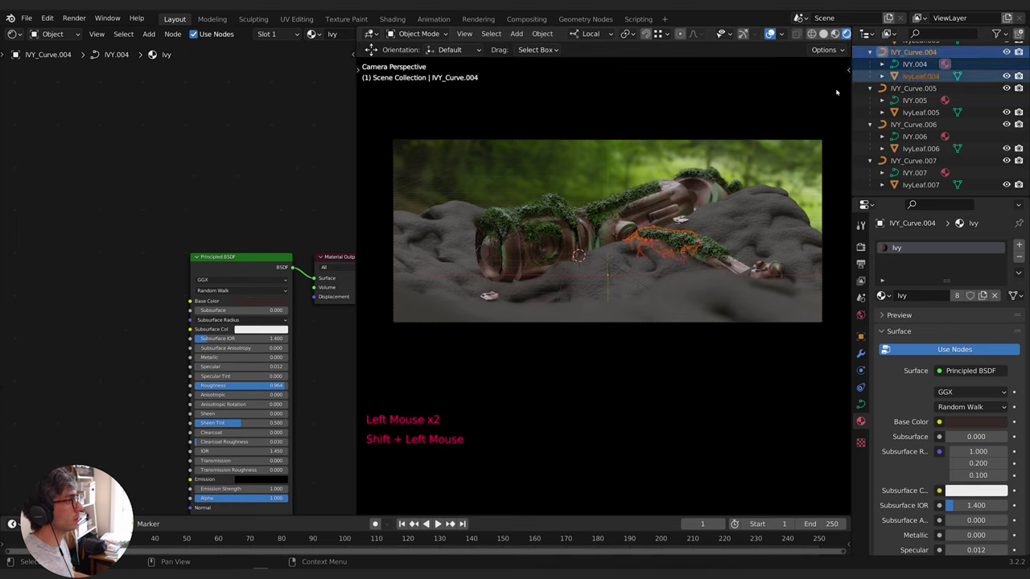
{"action": "key", "text": "shift+d"}
{"action": "key", "text": "g"}
{"action": "key", "text": "g"}
{"action": "key", "text": "g"}
{"action": "left_click", "coordinate": [16, 35]}
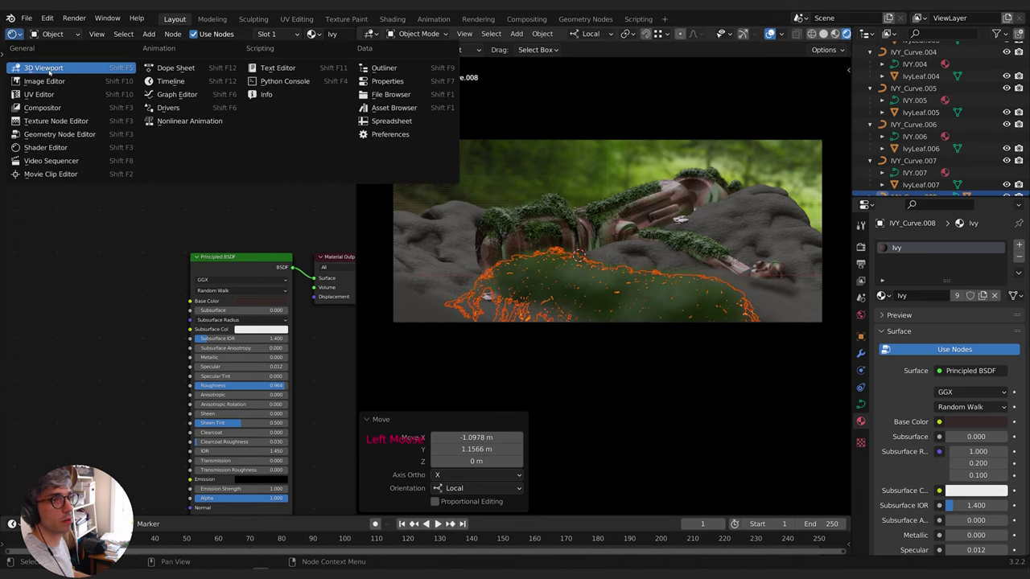
Set IVY_Curve.008's origin to its geometry after nudging it in the second 3D view
{"action": "middle_click", "coordinate": [225, 299]}
{"action": "scroll", "scroll_direction": "down", "scroll_amount": 3}
{"action": "middle_click", "coordinate": [215, 296]}
{"action": "key", "text": "g"}
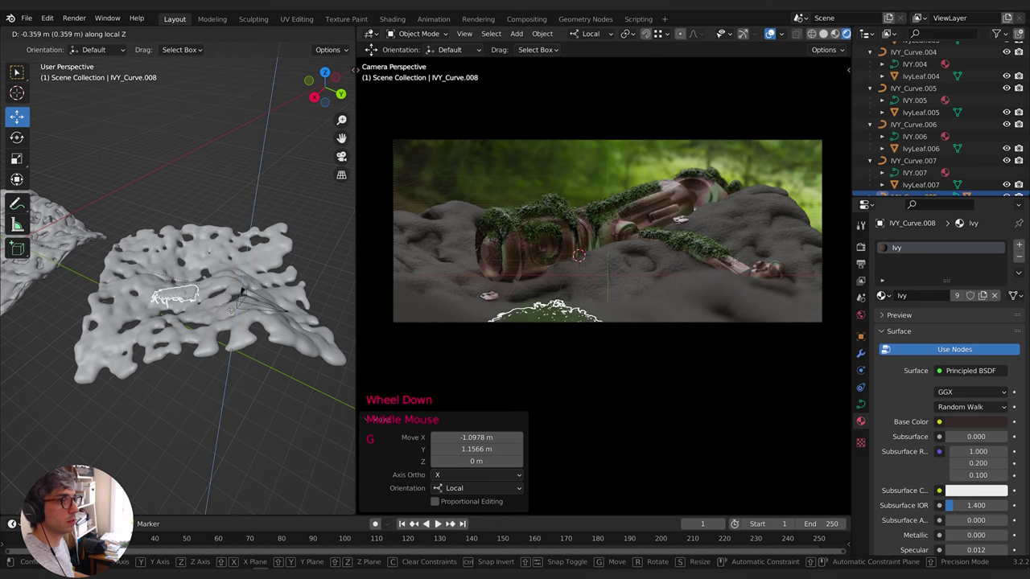
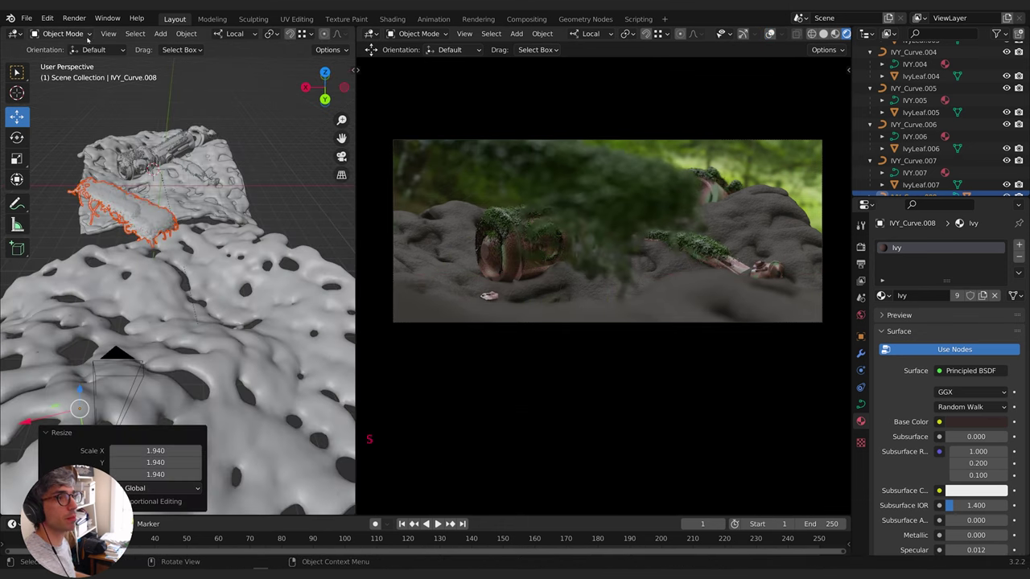
{"action": "left_click", "coordinate": [182, 32]}
{"action": "left_click", "coordinate": [182, 33]}
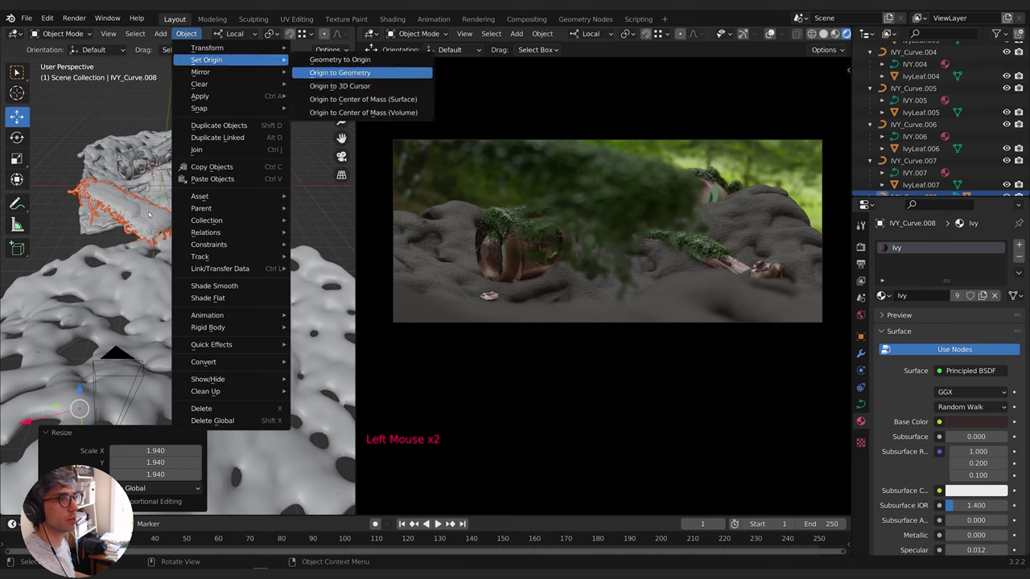
Scale IVY_Curve.008 up about 1.86× and start moving it into place
{"action": "key", "text": "s"}
{"action": "key", "text": "s"}
{"action": "key", "text": "g"}
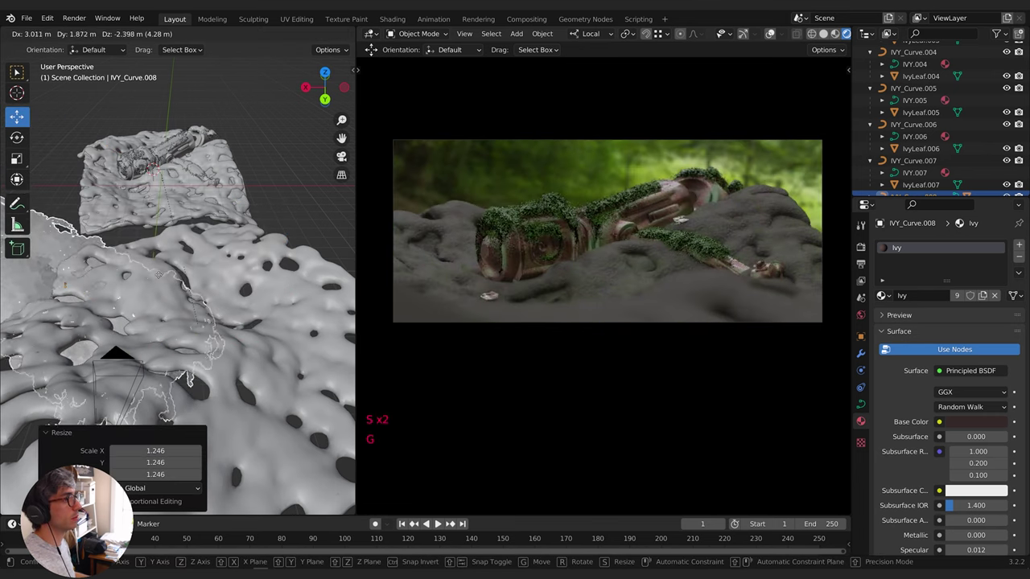
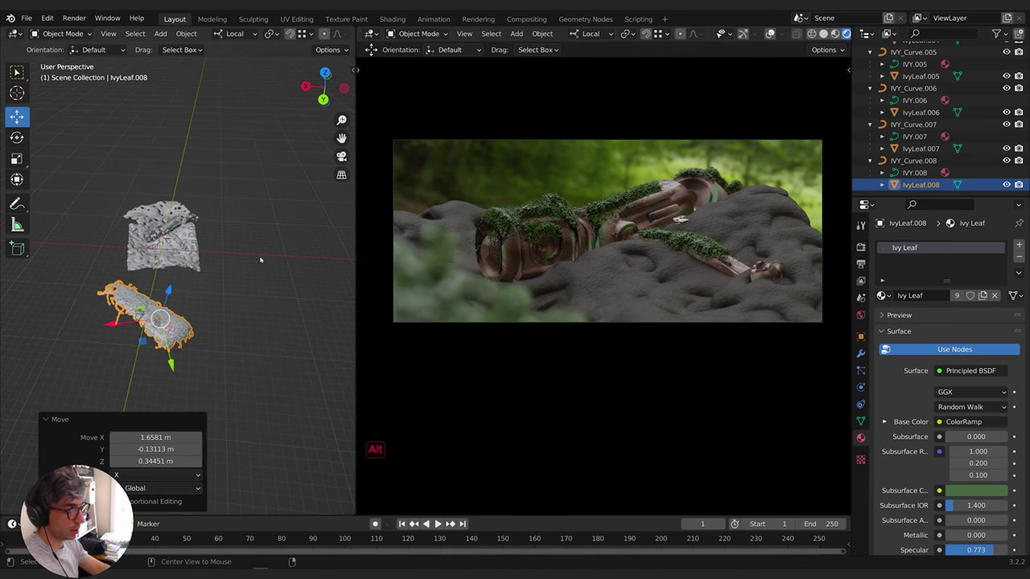
Unparent IvyLeaf.008 keeping its transform, then move SnowBall.004 along one axis
{"action": "key", "text": "alt+p"}
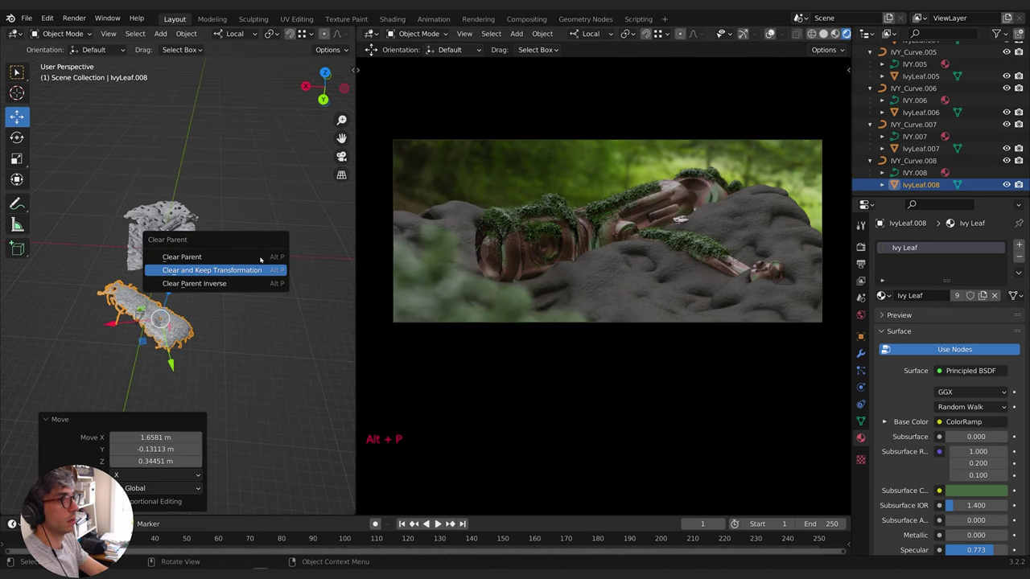
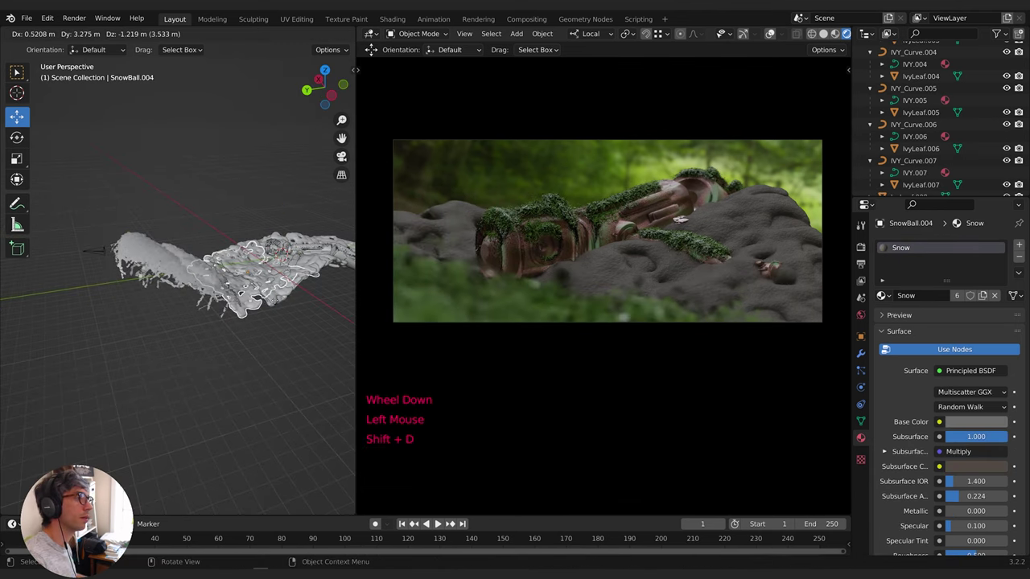
{"action": "key", "text": "g"}
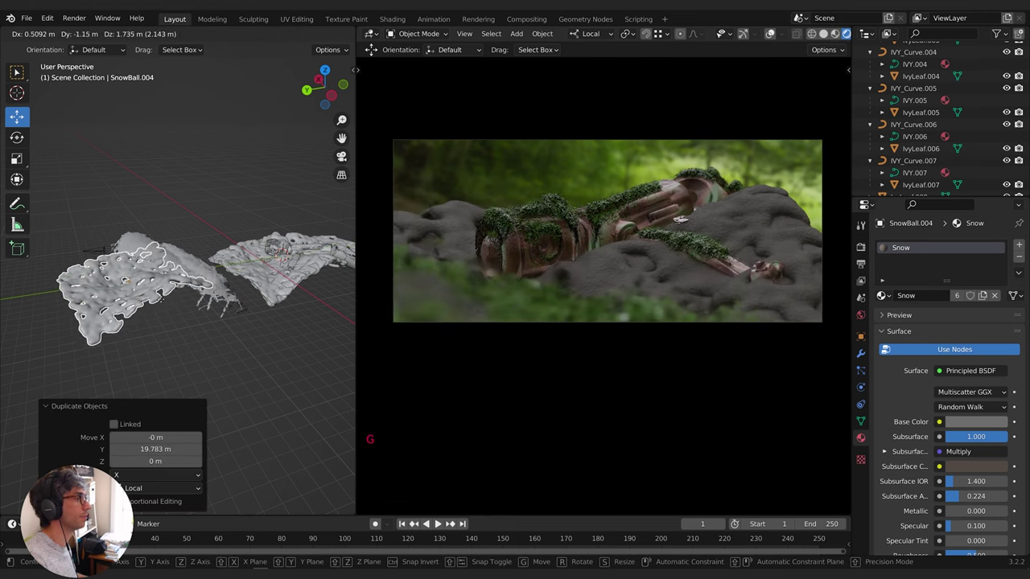
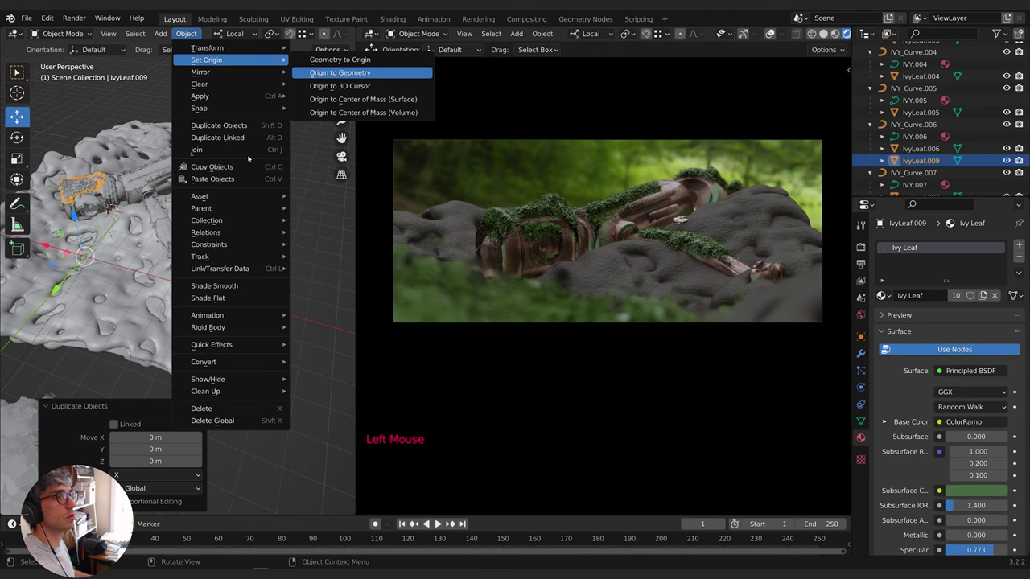
Rotate and move the IvyLeaf.009 leaves so they drape over the left-foreground rock
{"action": "key", "text": "g"}
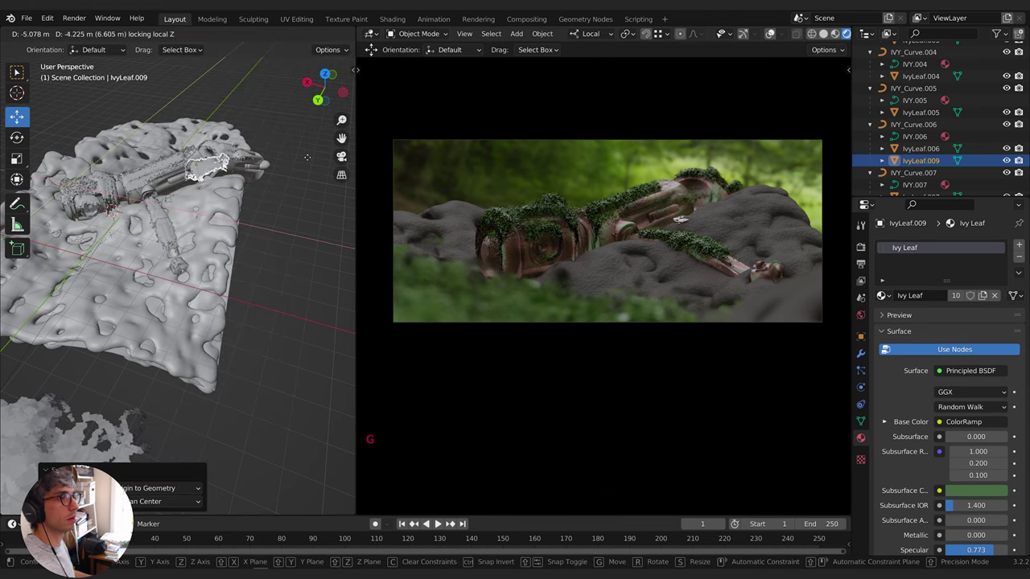
{"action": "key", "text": "r"}
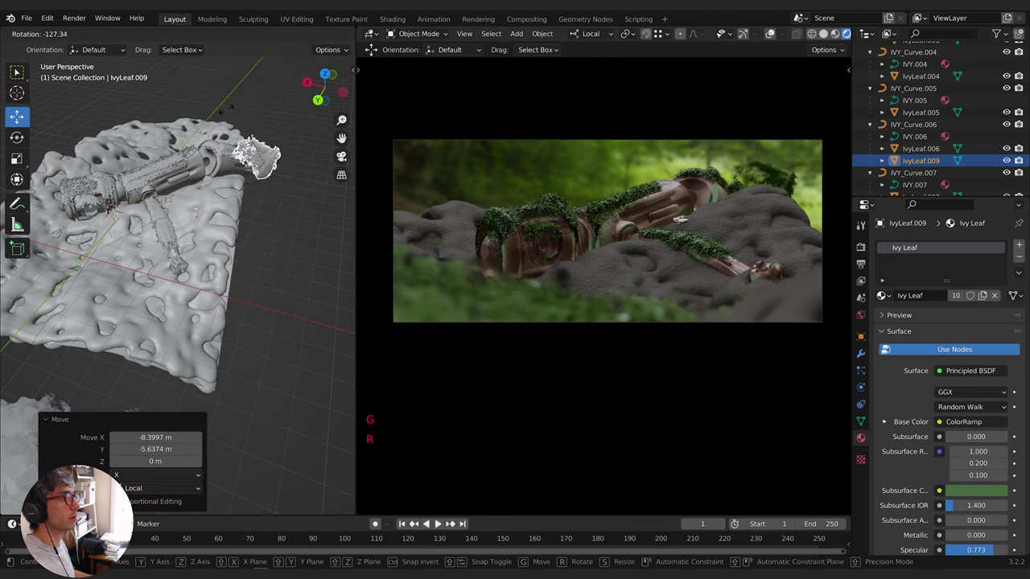
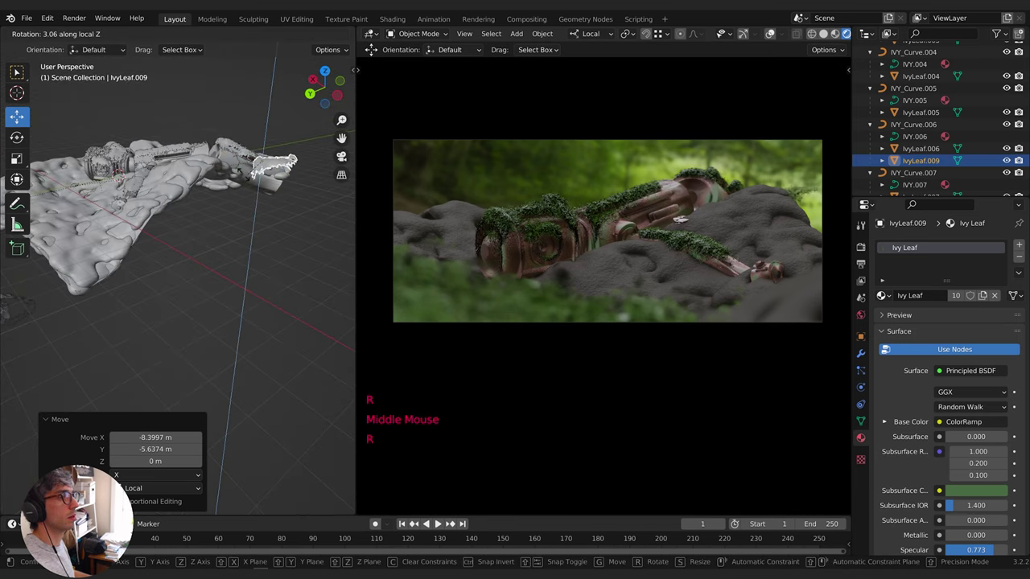
{"action": "key", "text": "g"}
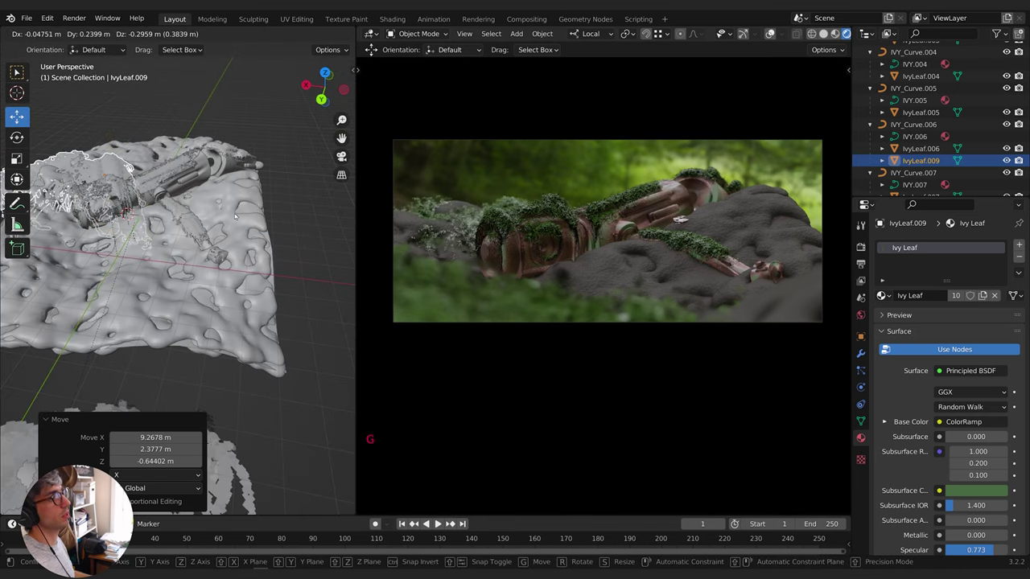
{"action": "key", "text": "g"}
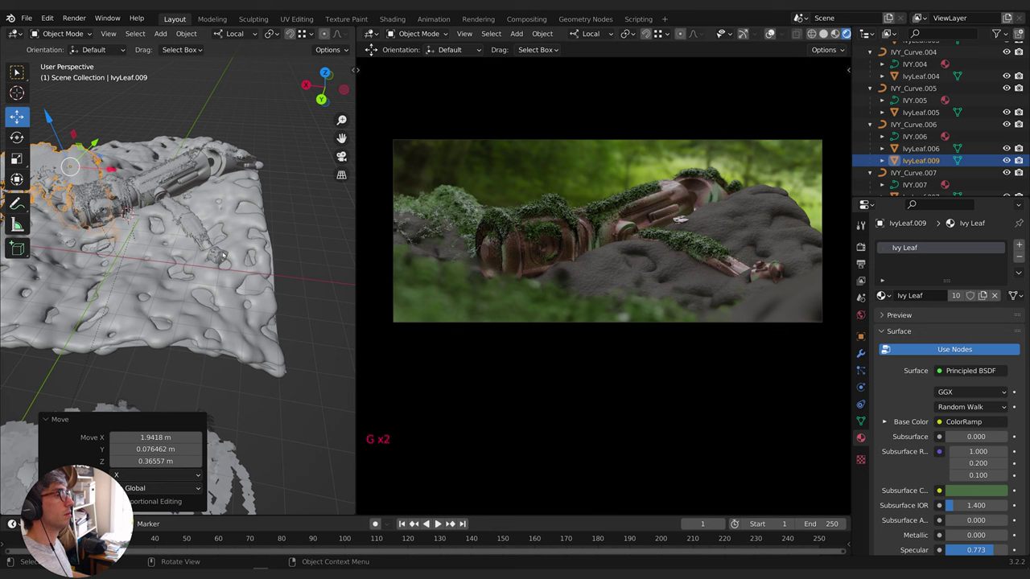
Select the rock chunk SnowBall.003 after viewing the rocks from another angle
{"action": "middle_click", "coordinate": [261, 218]}
{"action": "scroll", "scroll_direction": "down", "scroll_amount": 3}
{"action": "middle_click", "coordinate": [264, 237]}
{"action": "middle_click", "coordinate": [246, 243]}
{"action": "left_click", "coordinate": [234, 215]}
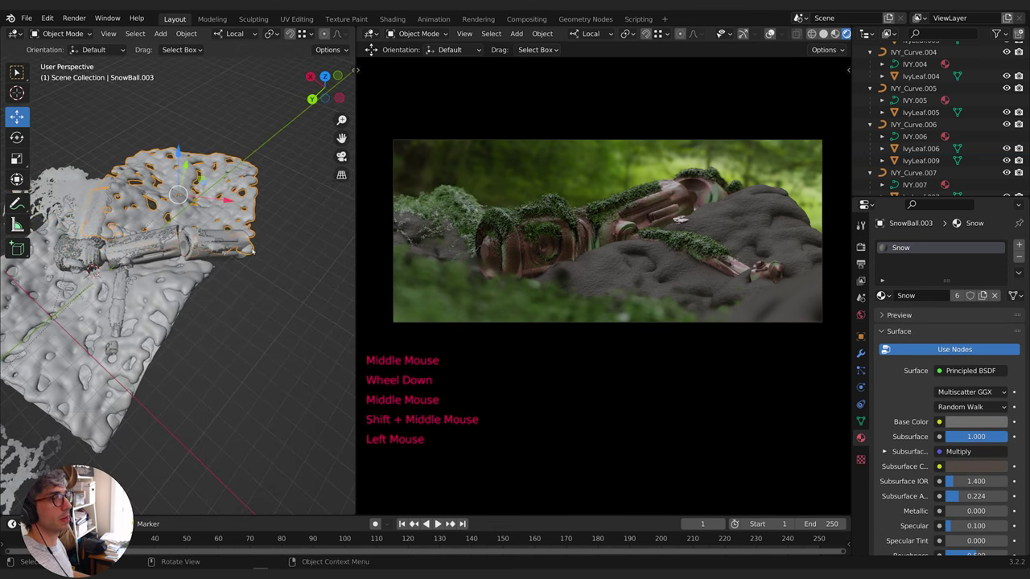
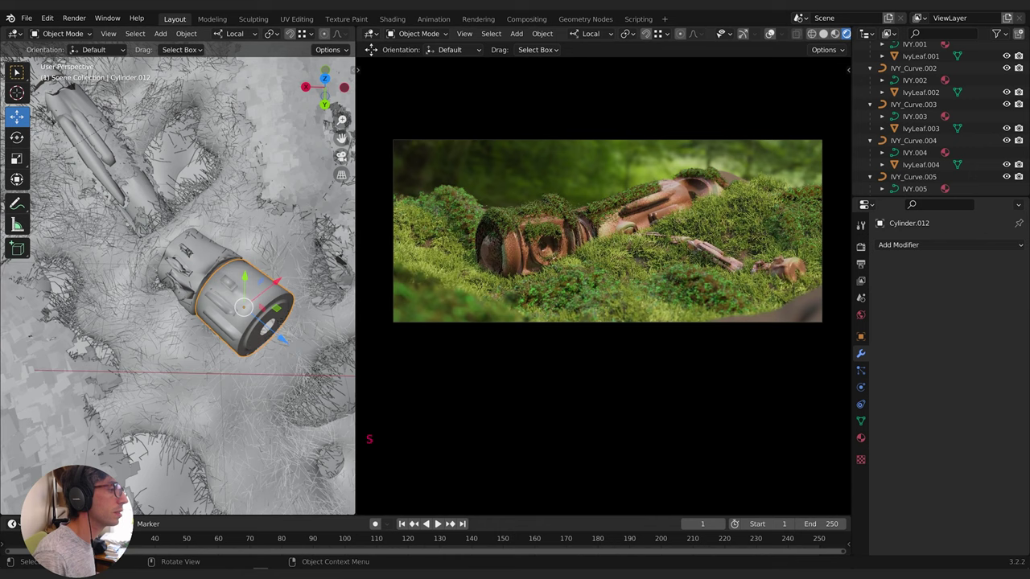
Shorten the pipe cylinder along Z and move the duplicated Cylinder.013 into place
{"action": "key", "text": "s"}
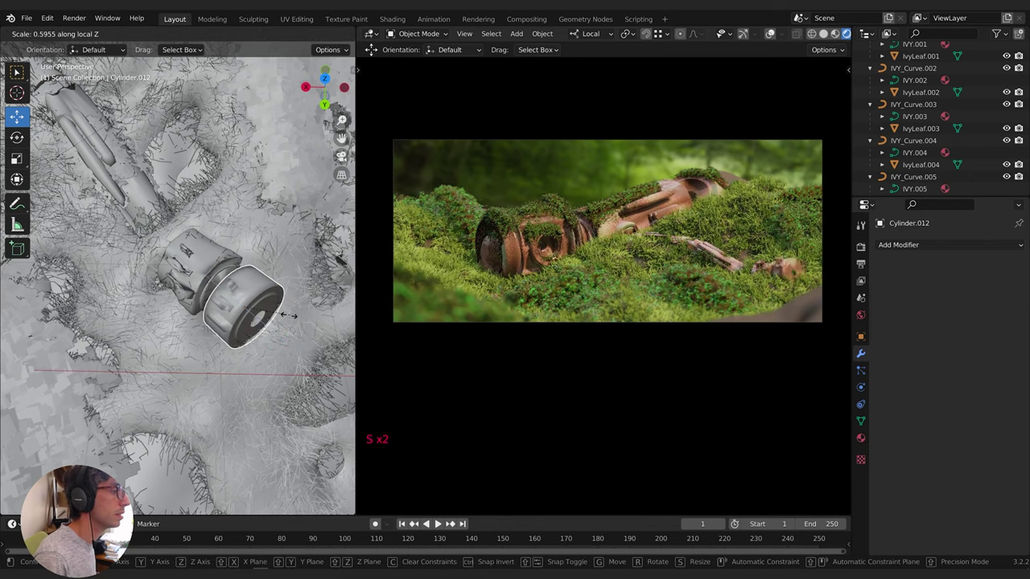
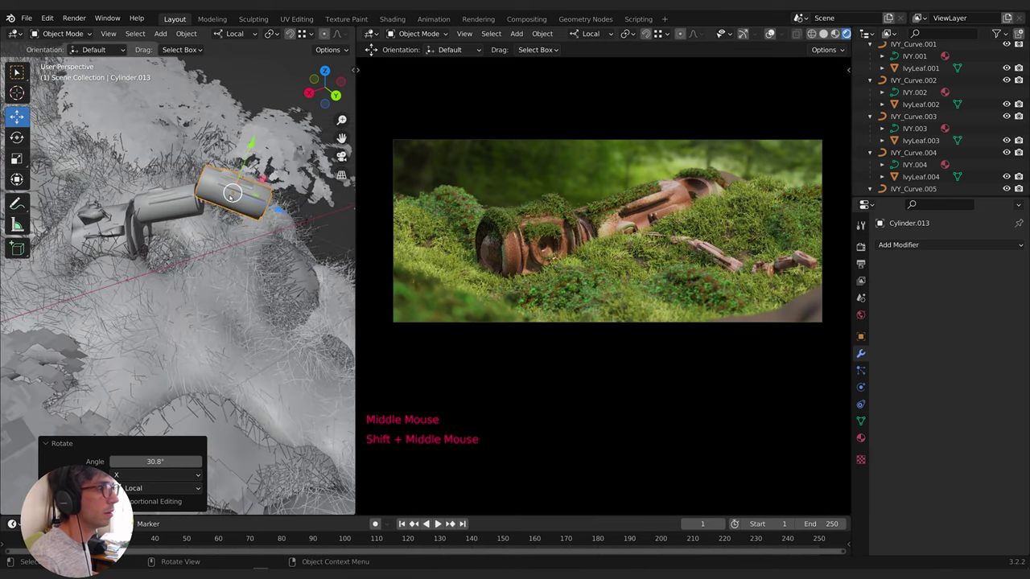
{"action": "key", "text": "g"}
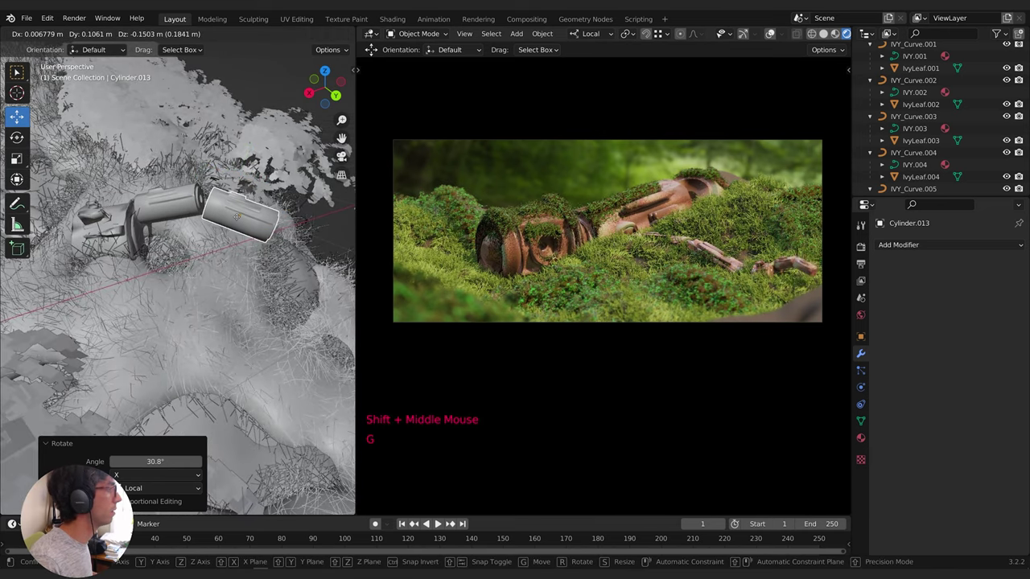
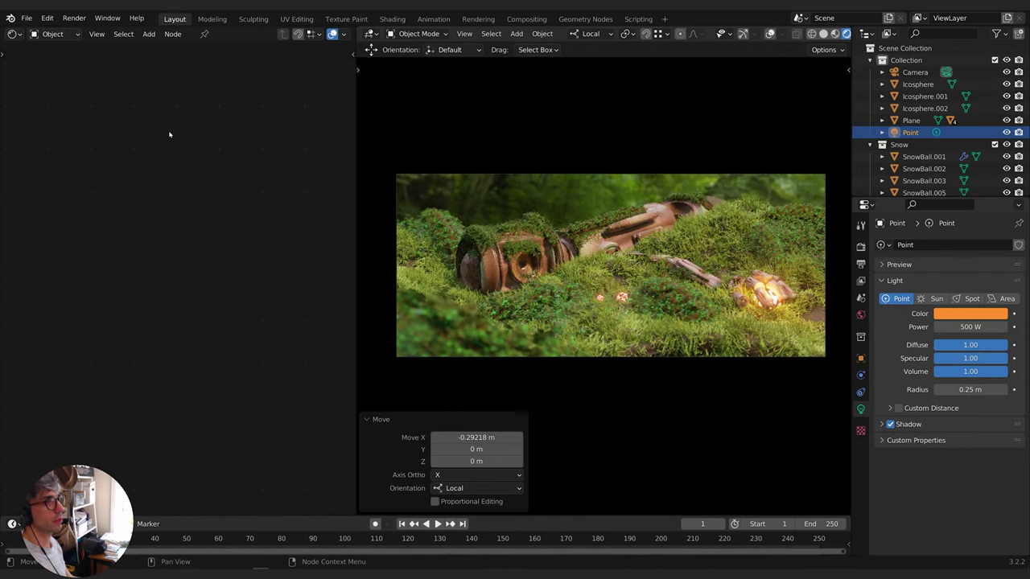
Switch the Shader Editor to World and rearrange the Environment Texture and Background nodes
{"action": "left_click", "coordinate": [64, 37]}
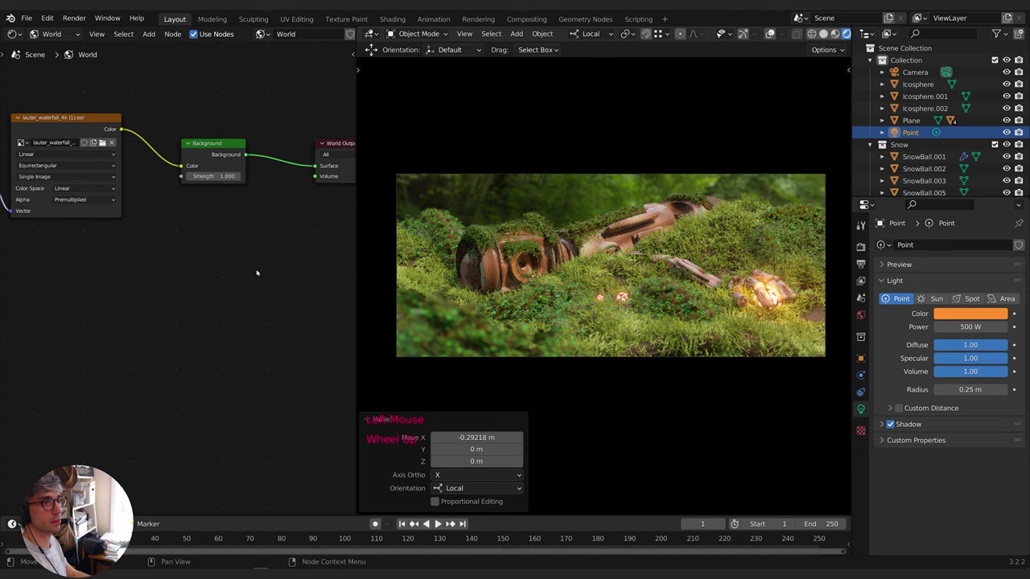
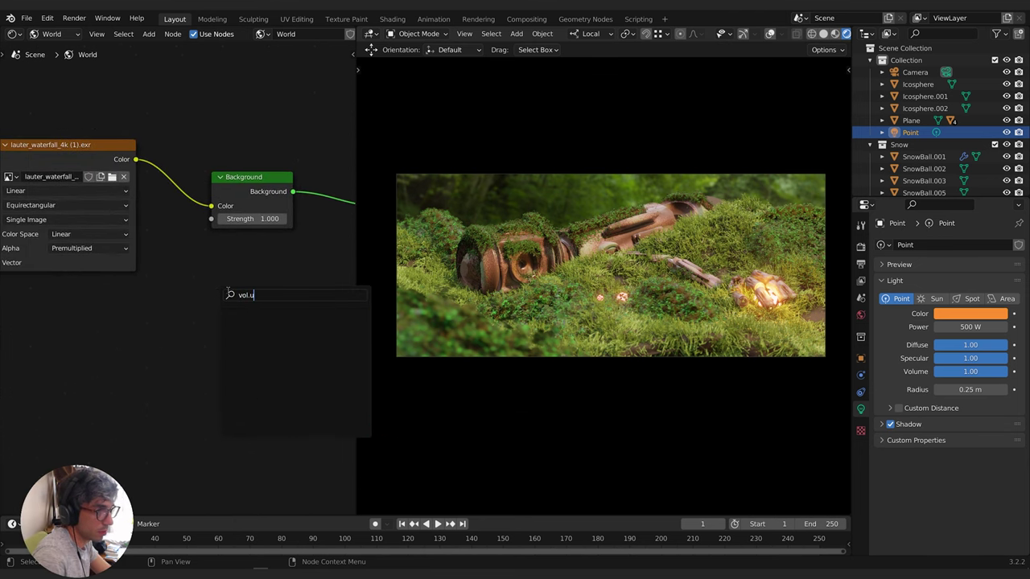
{"action": "key", "text": "BackSpace"}
{"action": "key", "text": "Down"}
{"action": "key", "text": "Down"}
{"action": "key", "text": "Up"}
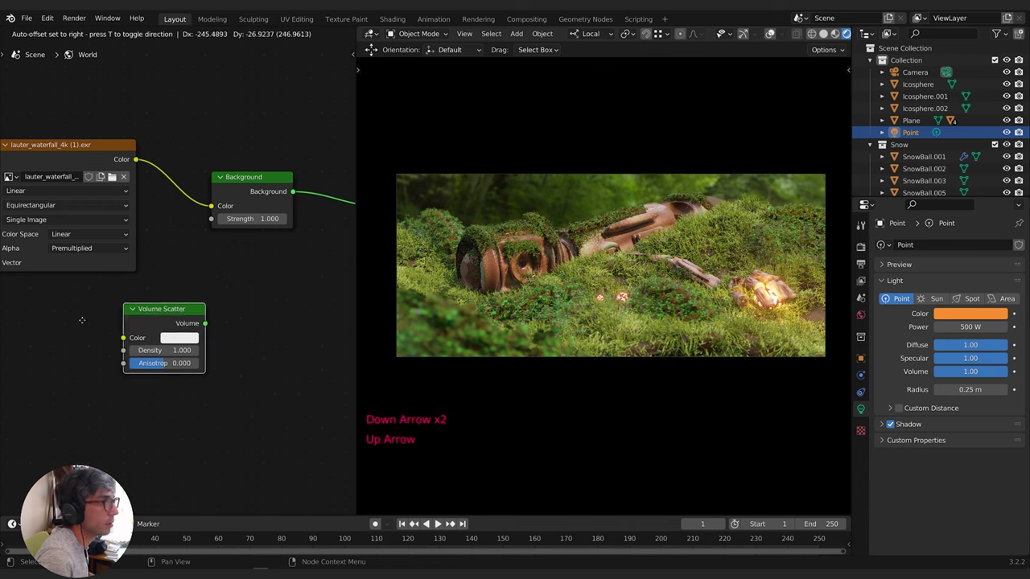